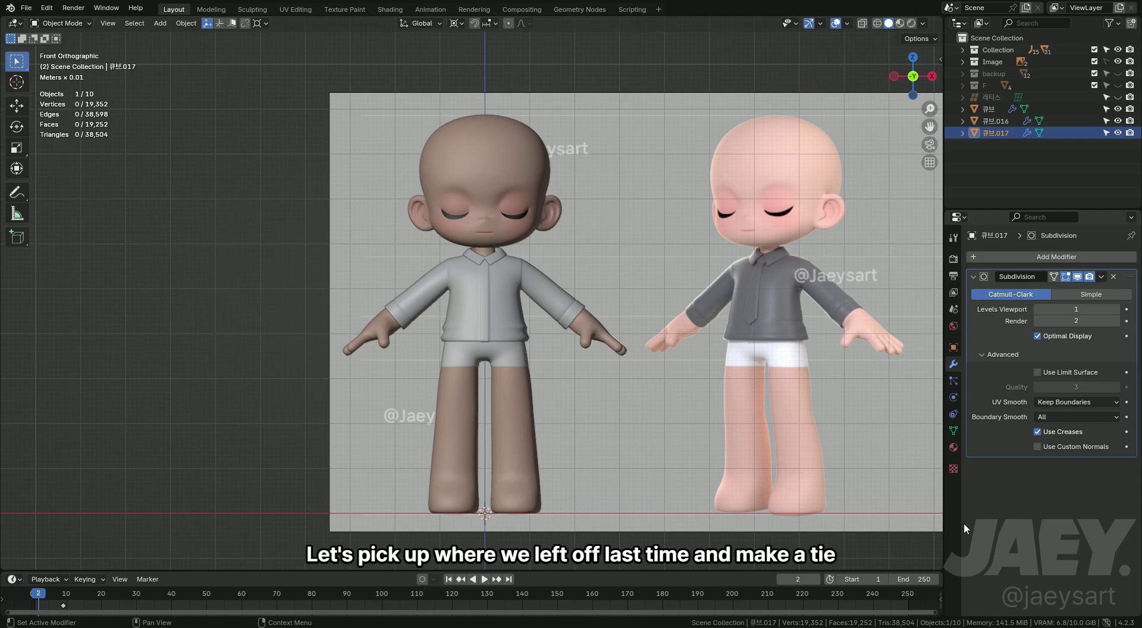
# - Duplicate the strip of chest faces and separate it into a new tie object
pyautogui.press('Tab')
pyautogui.middleClick(545, 314)
pyautogui.press('3')
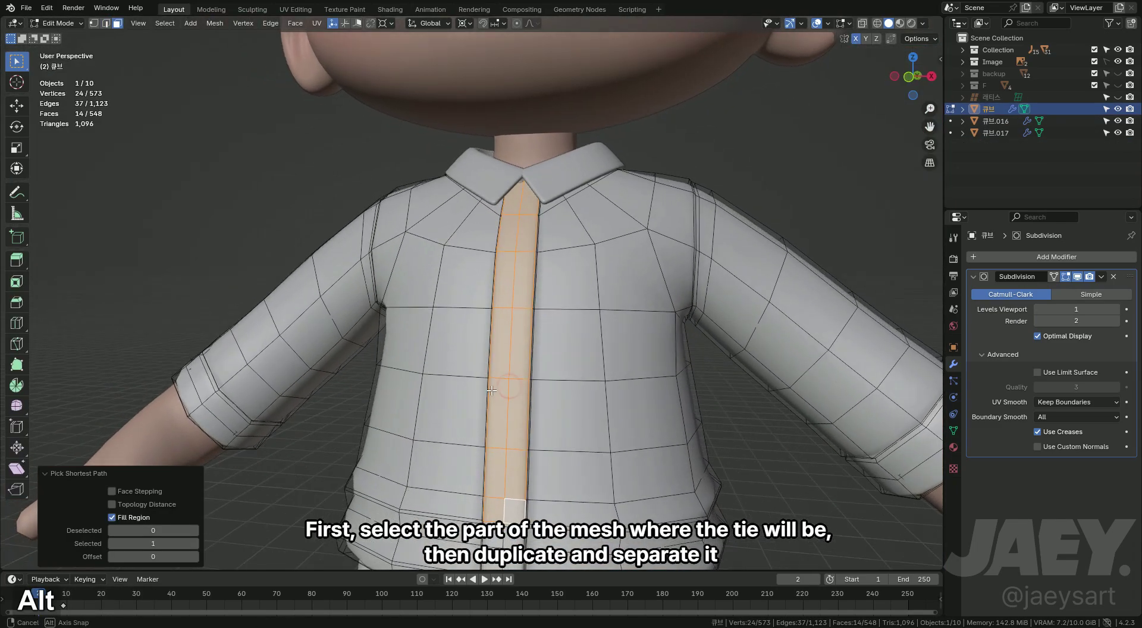
pyautogui.press('shift+d')
pyautogui.press('Escape')
pyautogui.press('p')
pyautogui.press('Tab')
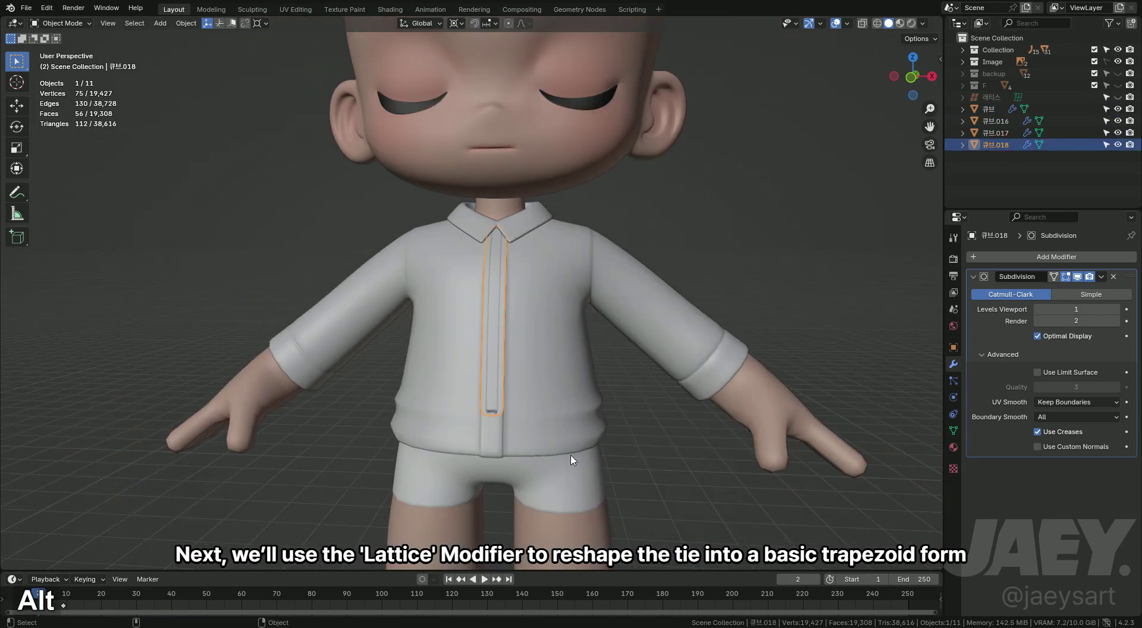
# - Add a lattice and raise and scale it roughly to chest height in front view
pyautogui.middleClick(562, 441)
pyautogui.press('shift+a')
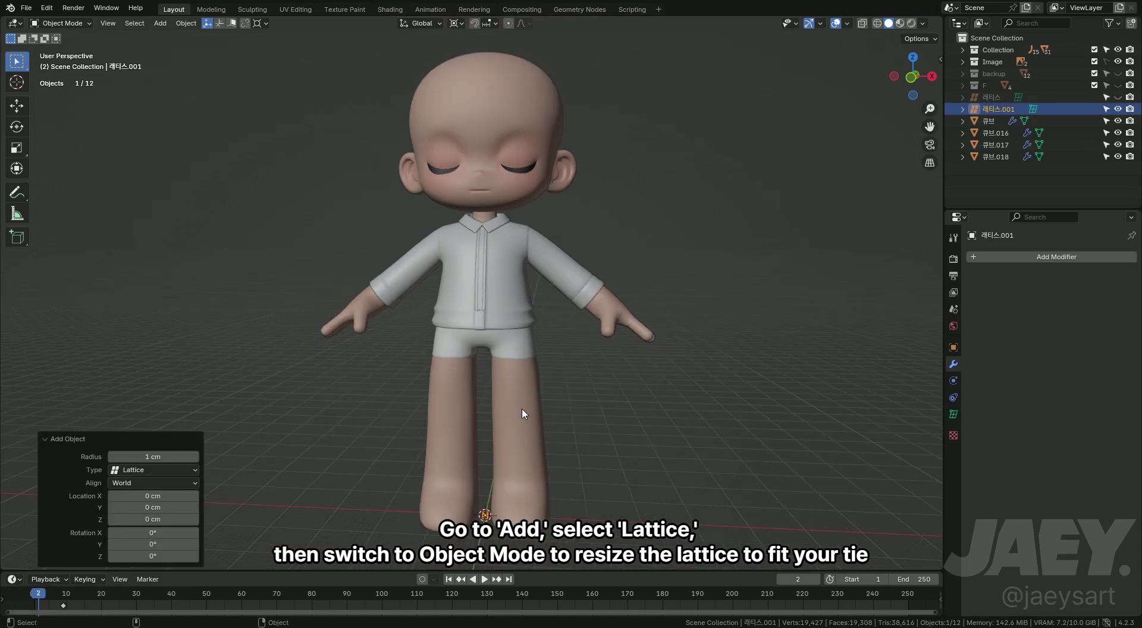
pyautogui.press('s')
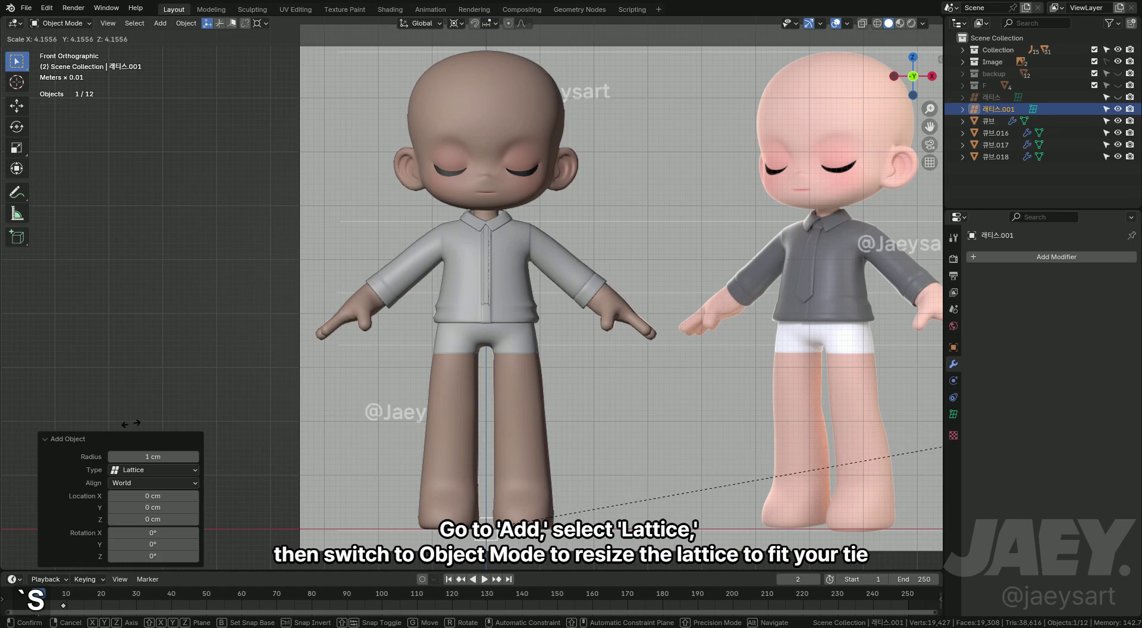
pyautogui.press('g')
pyautogui.press('z')
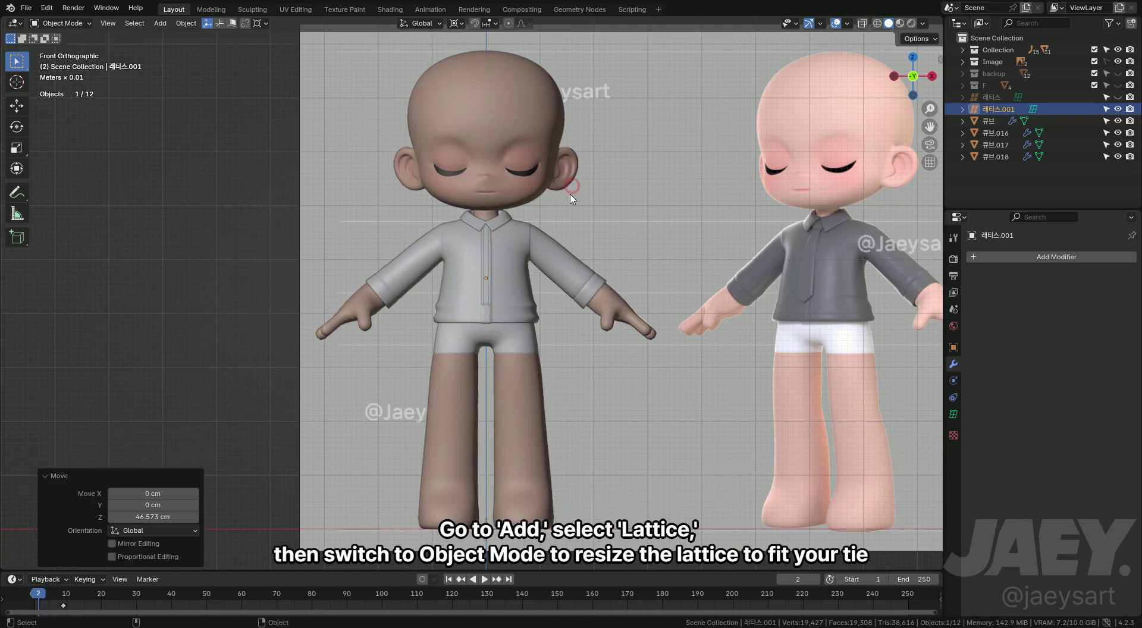
pyautogui.press('alt+z')
pyautogui.press('s')
pyautogui.press('Tab')
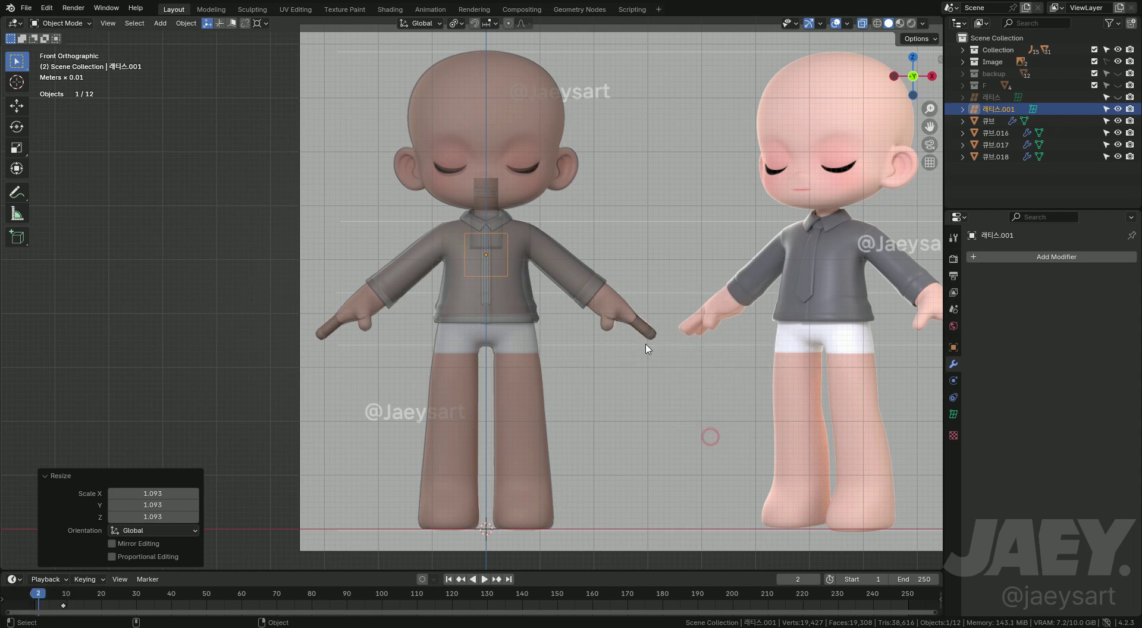
# - Shrink and stretch the lattice in X and Z to match the tie strip's width and length
pyautogui.press('s')
pyautogui.press('s')
pyautogui.press('x')
pyautogui.press('s')
pyautogui.press('z')
pyautogui.press('g')
pyautogui.press('z')
pyautogui.write('SZGZsz')
pyautogui.press('g')
pyautogui.press('z')
pyautogui.press('s')
pyautogui.press('z')
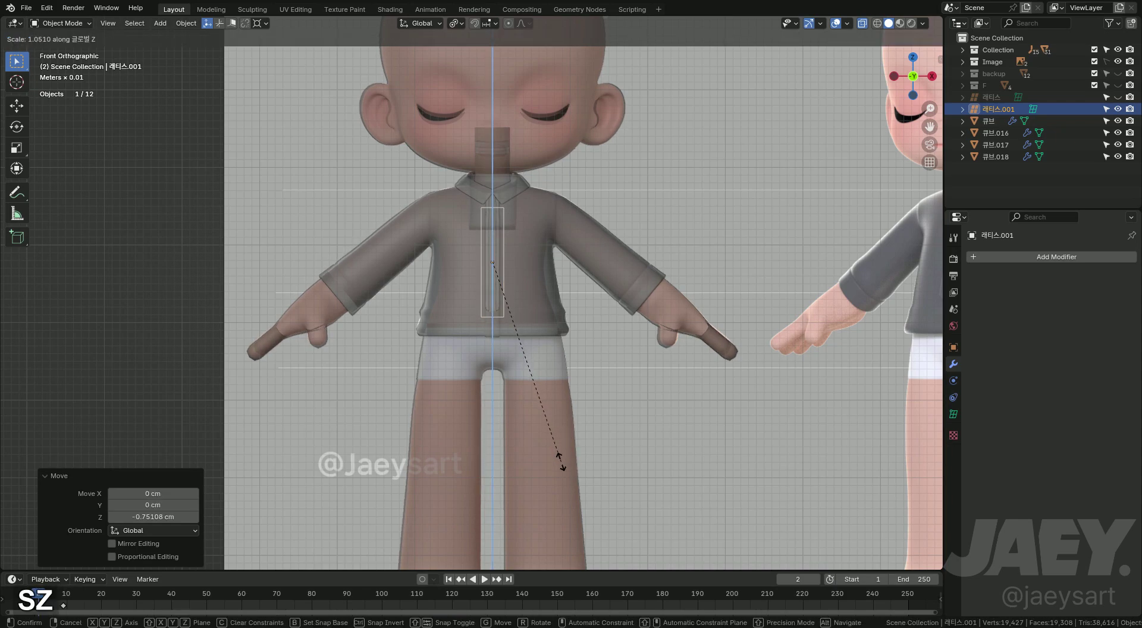
# - Lower and narrow the lattice over the tie, then move it forward onto the chest in side view
pyautogui.press('g')
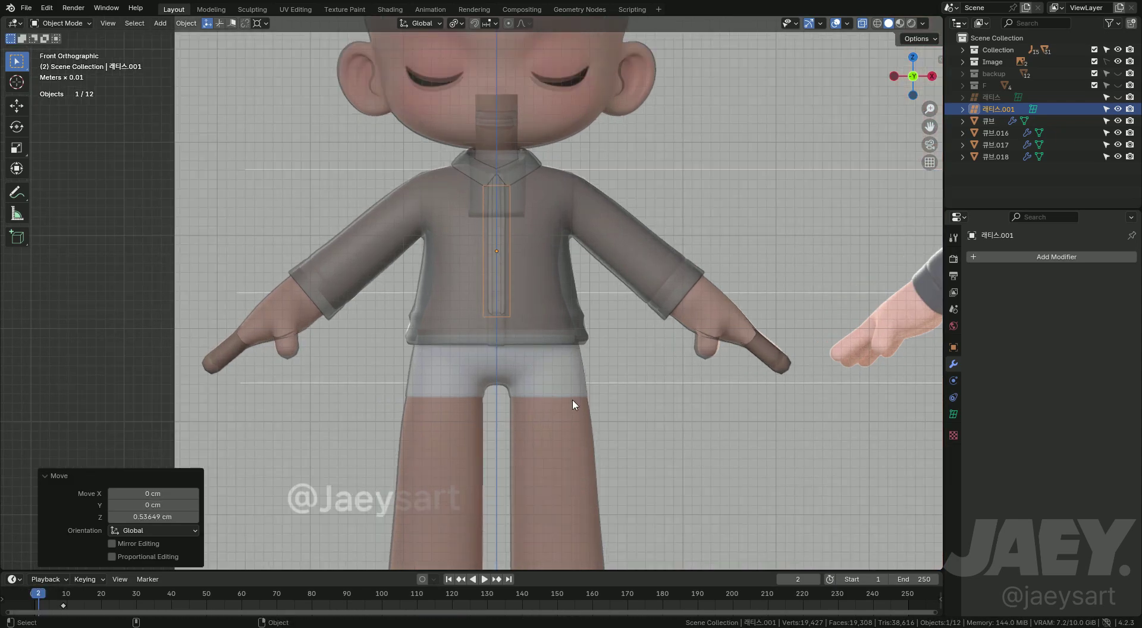
pyautogui.press('s')
pyautogui.press('x')
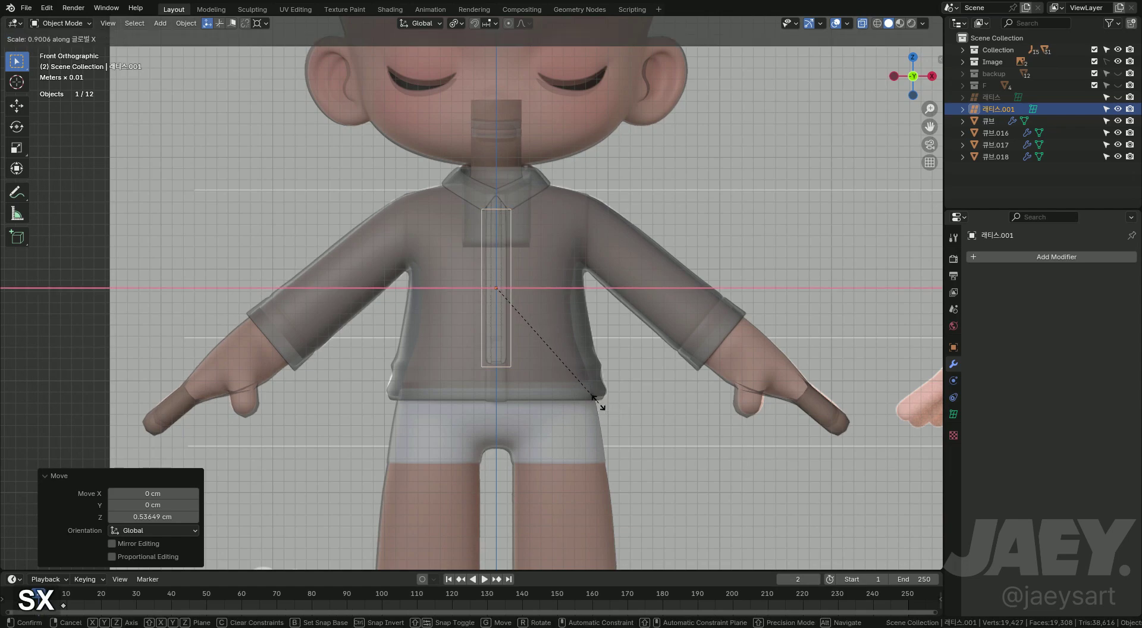
pyautogui.press('a')
pyautogui.press('h')
pyautogui.press('u')
pyautogui.press('ctrl+z')
pyautogui.press('g')
pyautogui.press('y')
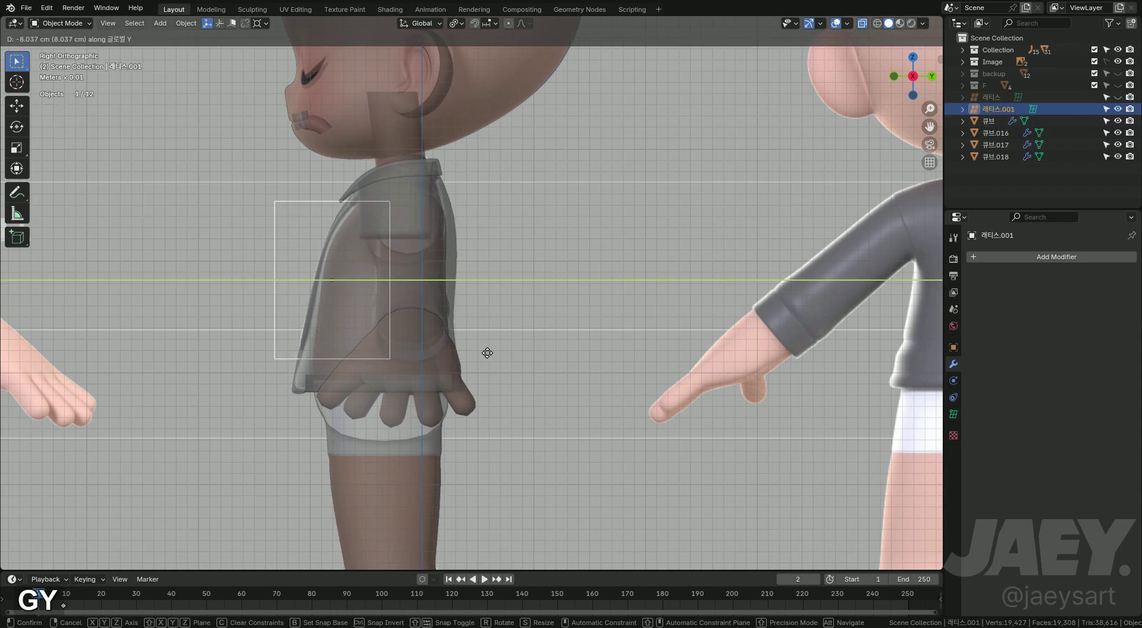
pyautogui.middleClick(478, 370)
# - Thin the lattice front to back onto the tie strip and bind the tie to it with a Lattice modifier
pyautogui.press('s')
pyautogui.press('y')
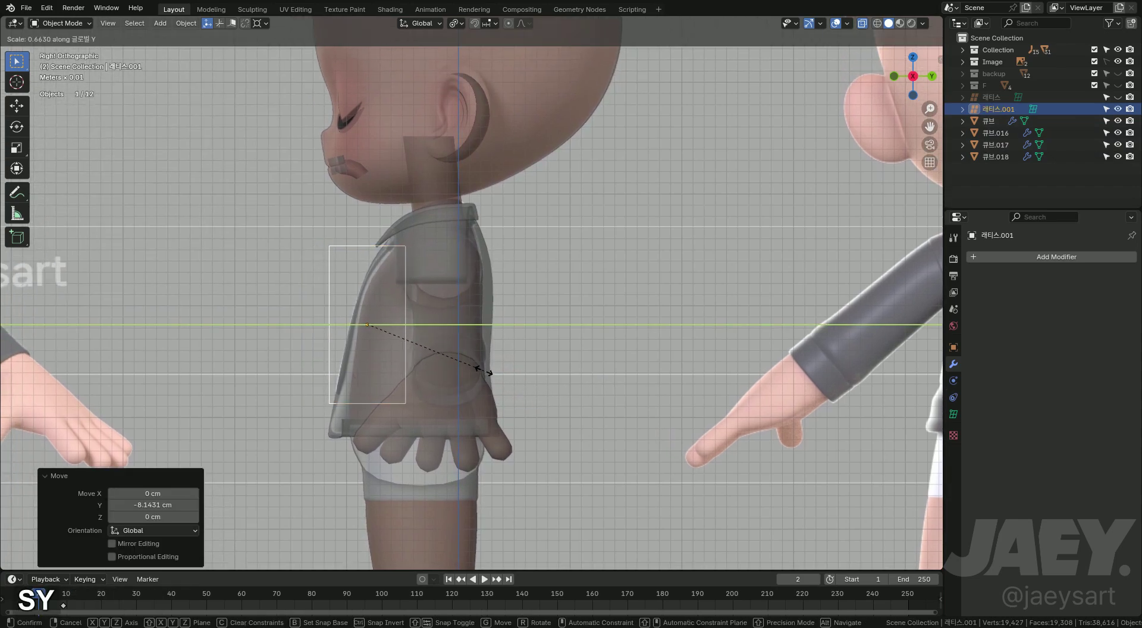
pyautogui.press('g')
pyautogui.press('y')
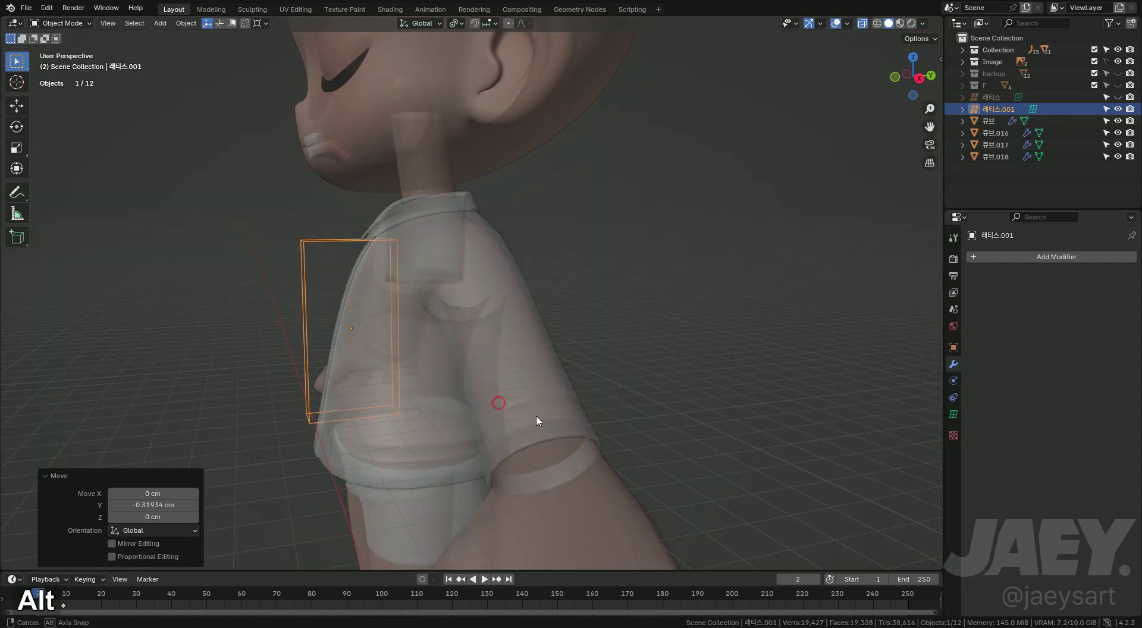
pyautogui.press('alt+z')
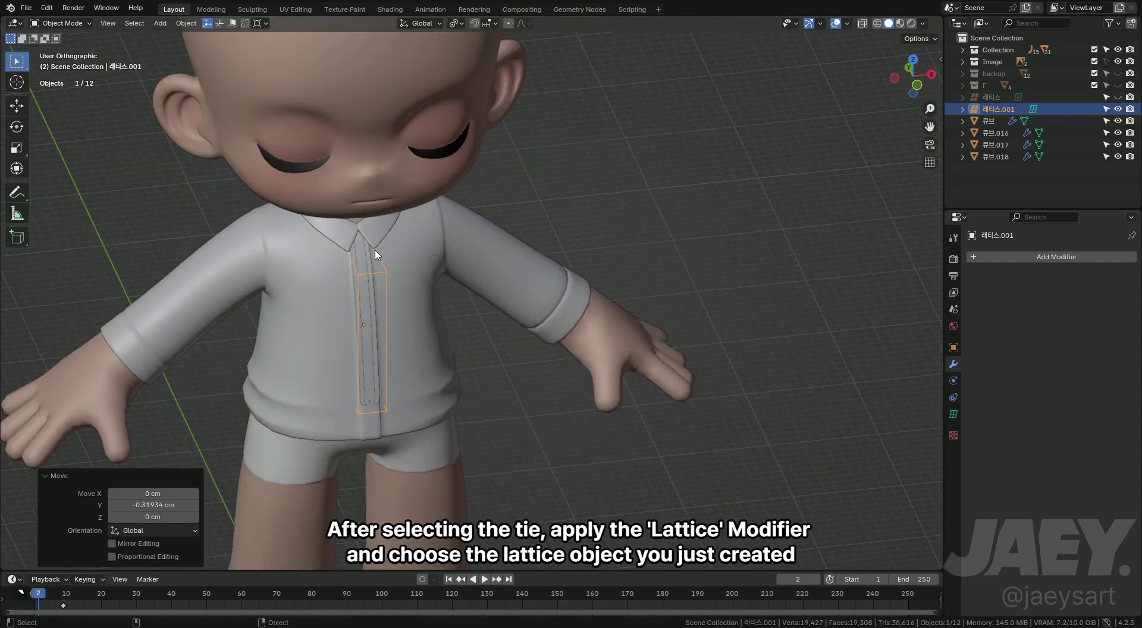
pyautogui.middleClick(425, 333)
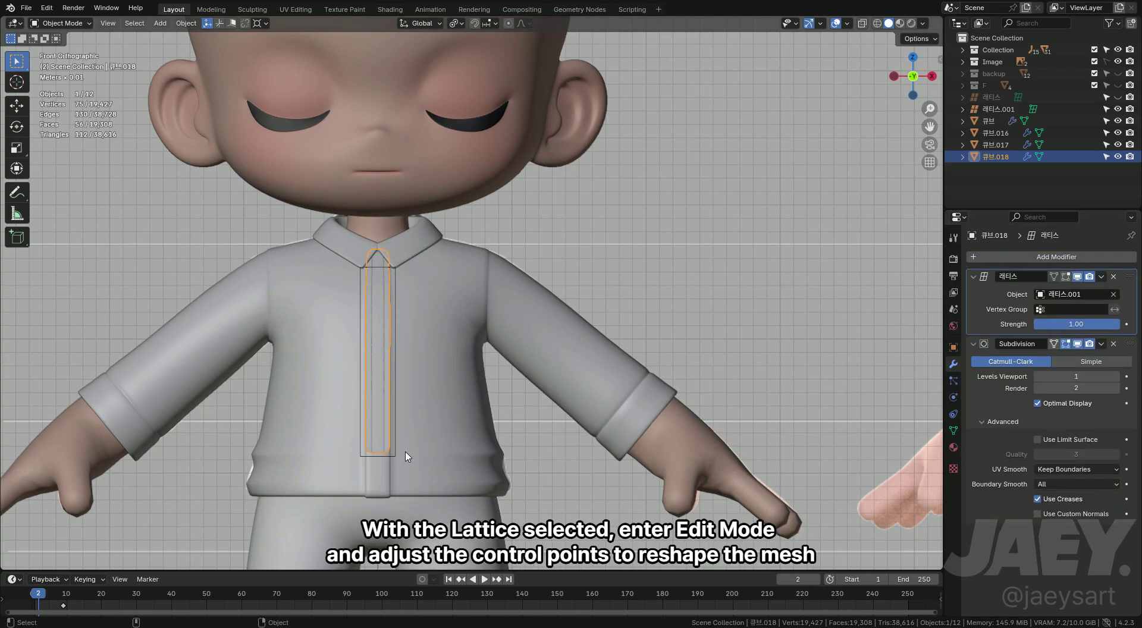
pyautogui.middleClick(475, 419)
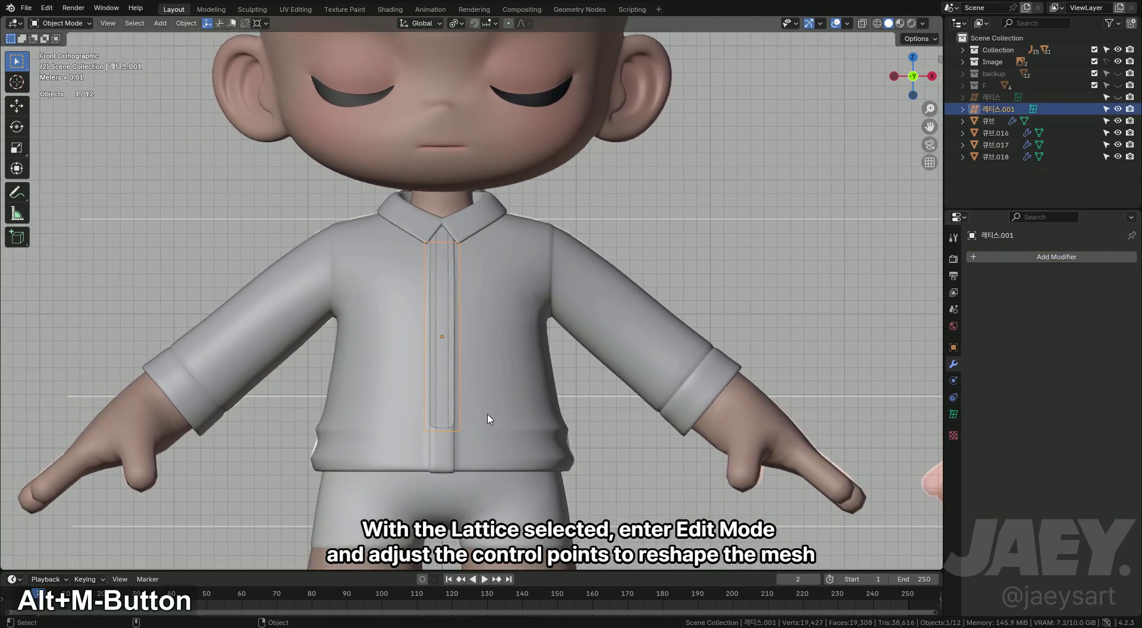
# - Spread the lattice's bottom points outward along X to widen the tie's lower edge
pyautogui.press('Tab')
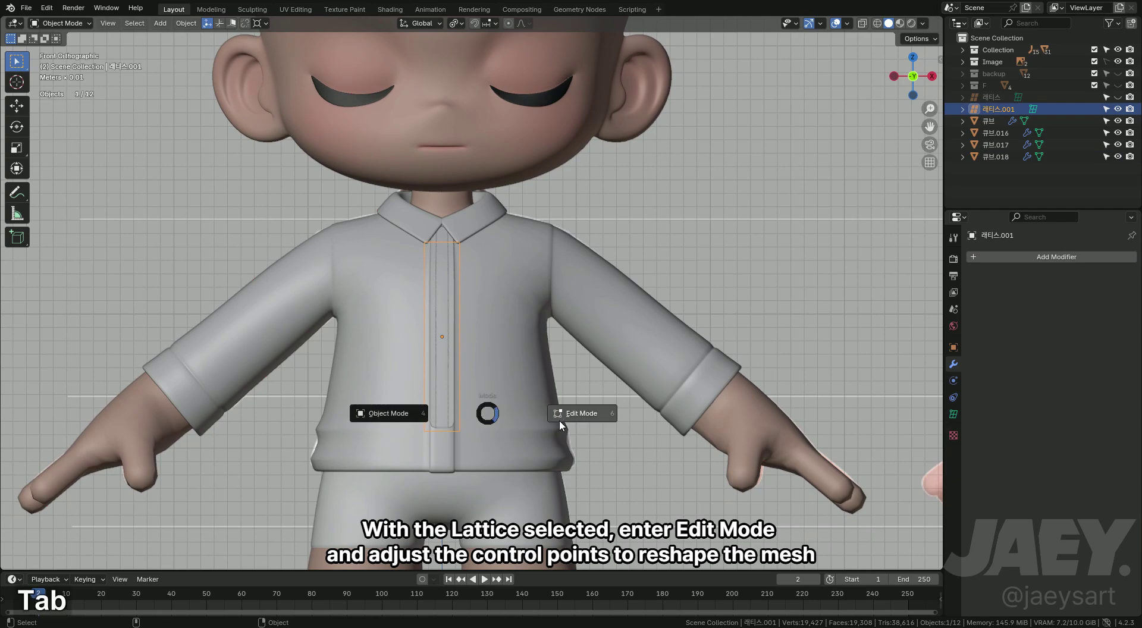
pyautogui.press('s')
pyautogui.press('x')
pyautogui.press('g')
pyautogui.press('ctrl+z')
pyautogui.press('s')
pyautogui.press('x')
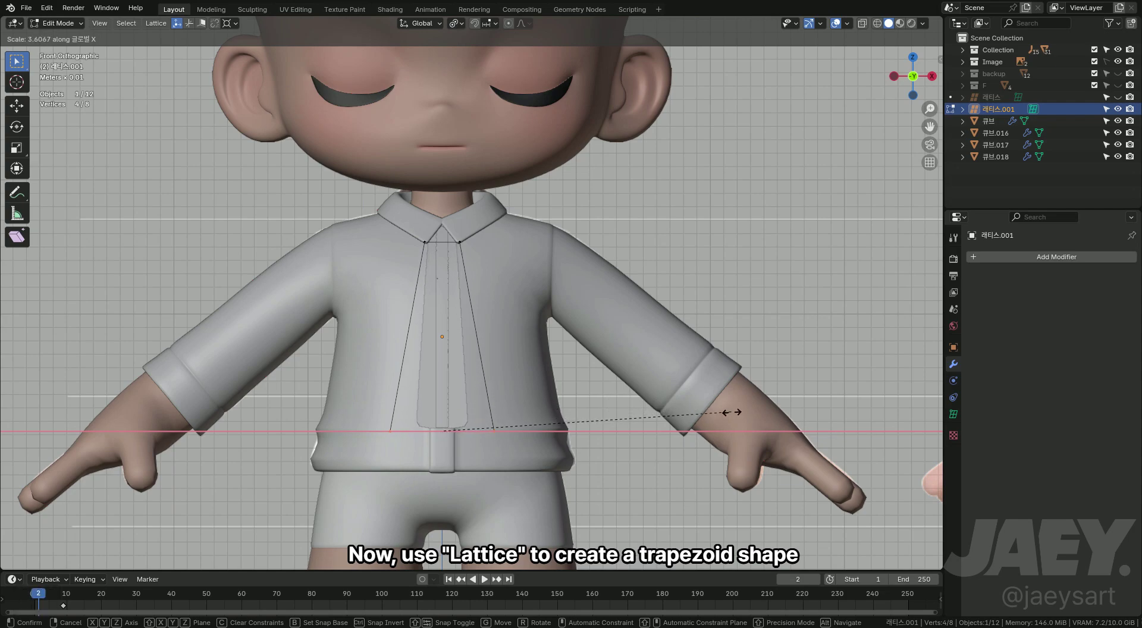
pyautogui.press('g')
pyautogui.press('z')
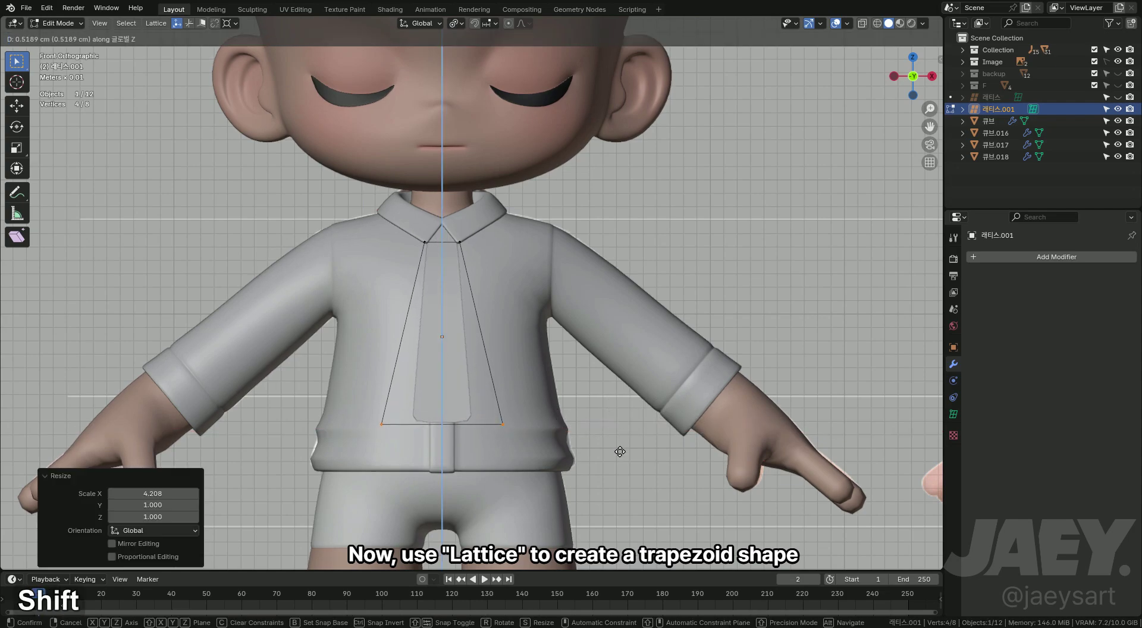
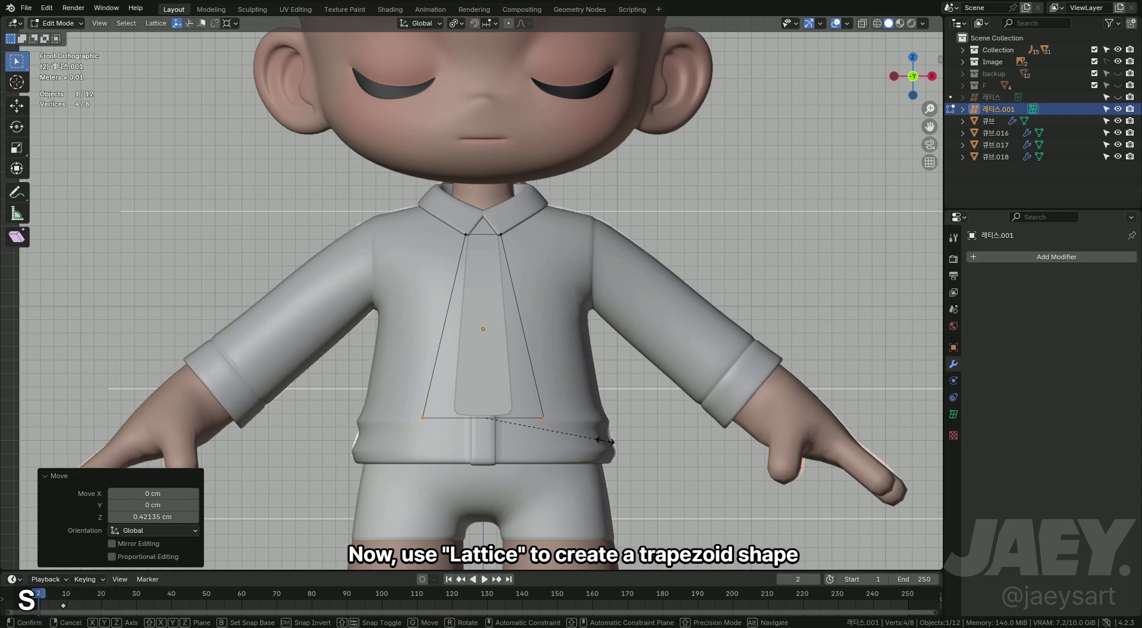
pyautogui.press('x')
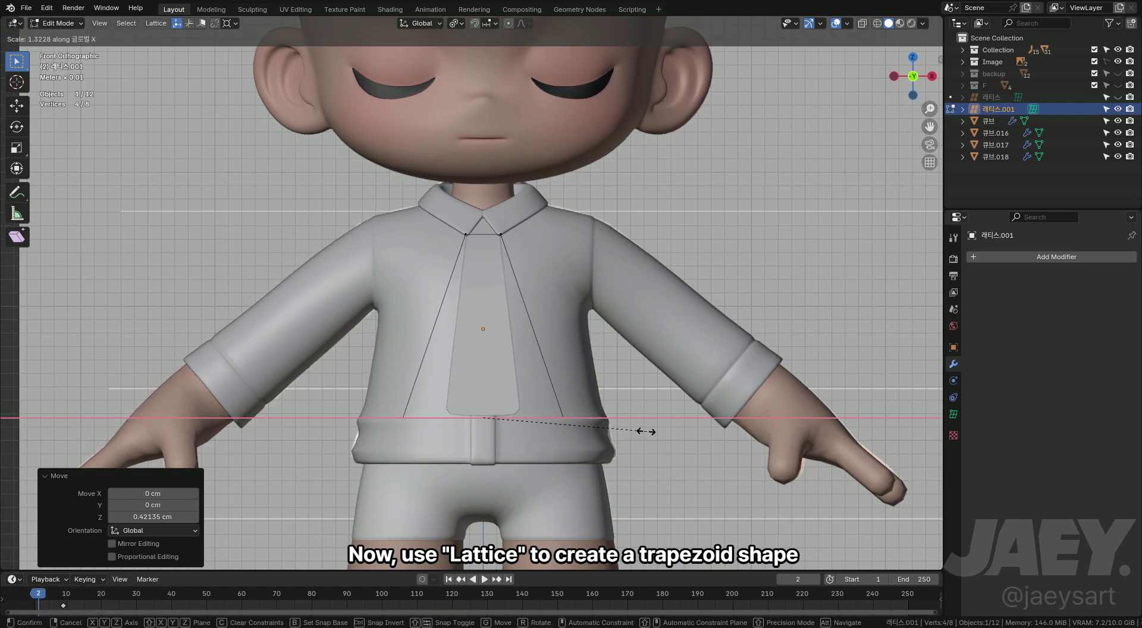
pyautogui.press('Tab')
# - Pinch the lattice's top points inward along X so the tie narrows at the collar
pyautogui.press('s')
pyautogui.press('x')
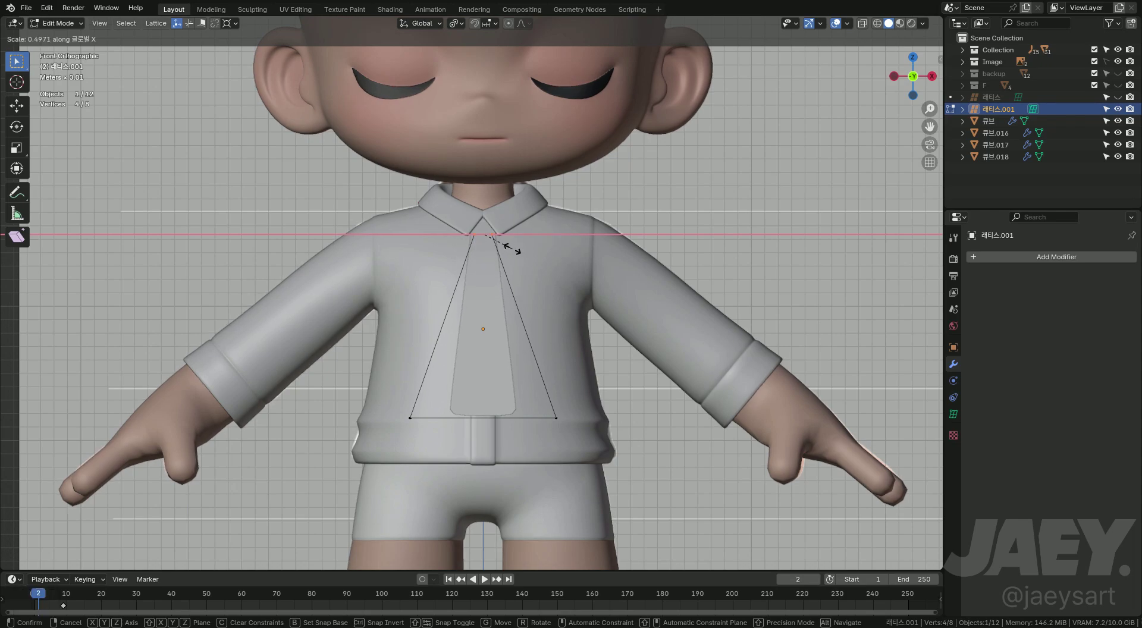
pyautogui.press('Tab')
pyautogui.press('alt+z')
pyautogui.press('ctrl+z')
pyautogui.press('s')
pyautogui.press('x')
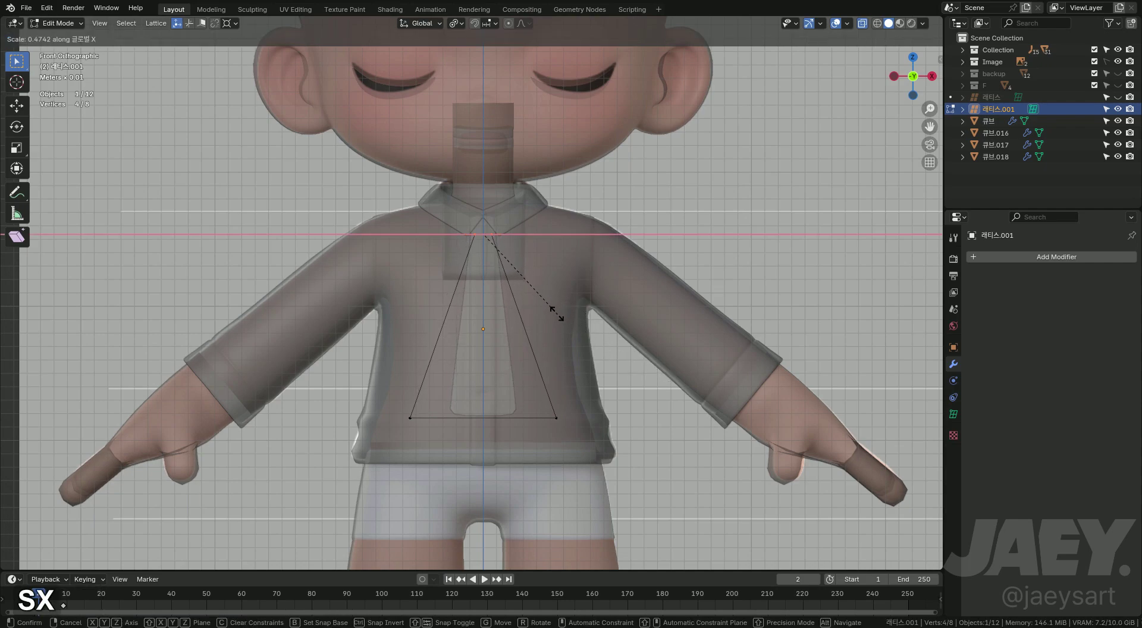
pyautogui.press('ctrl+z')
pyautogui.press('s')
pyautogui.press('x')
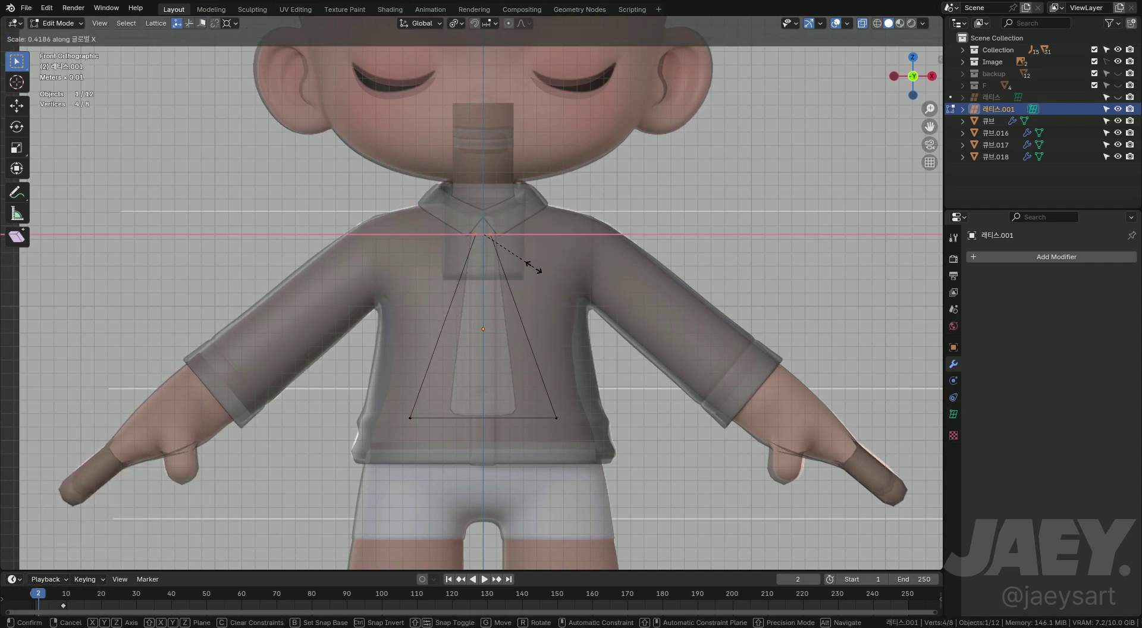
pyautogui.press('Tab')
pyautogui.press('alt+z')
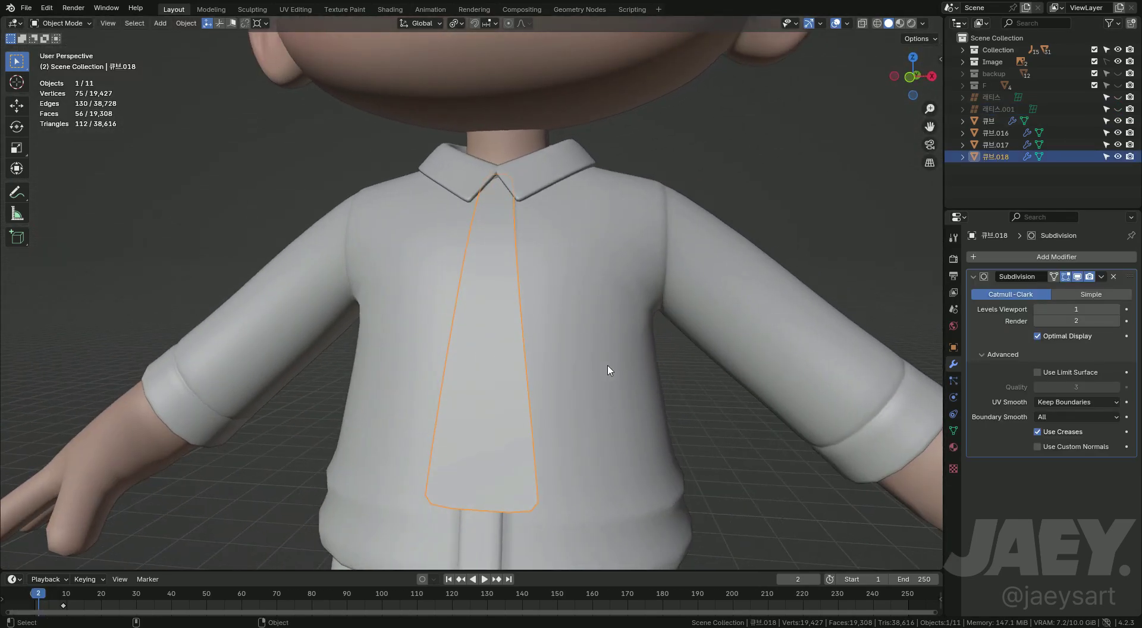
# - Pull the tie's bottom vertices into a point, slide the lower loop down and bevel the tip
pyautogui.press('Tab')
pyautogui.press('1')
pyautogui.press('s')
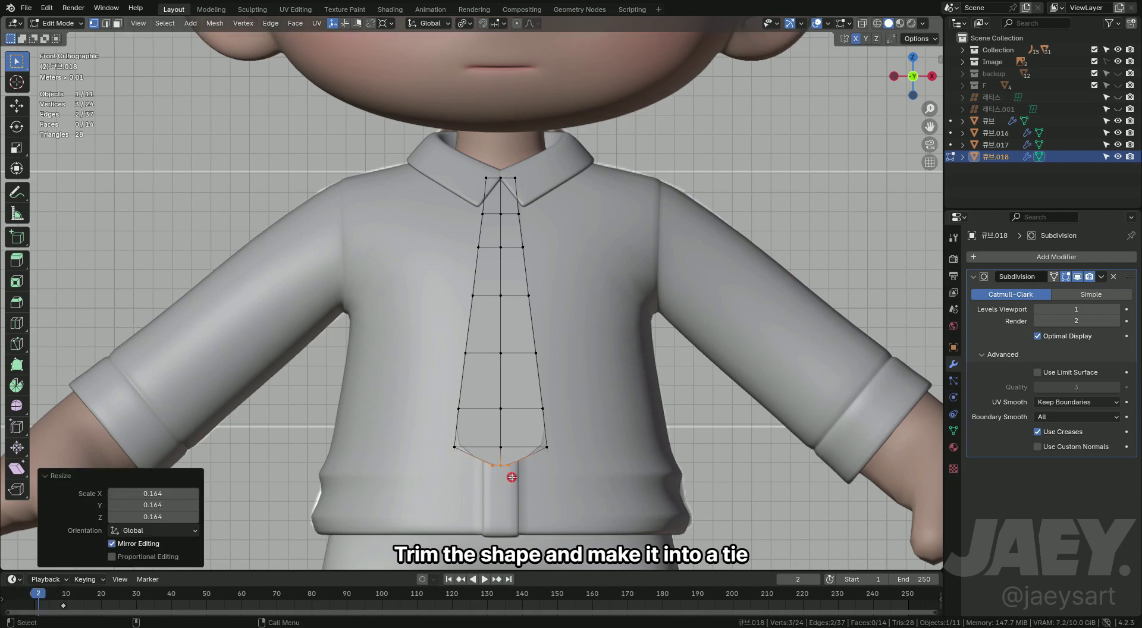
pyautogui.press('g')
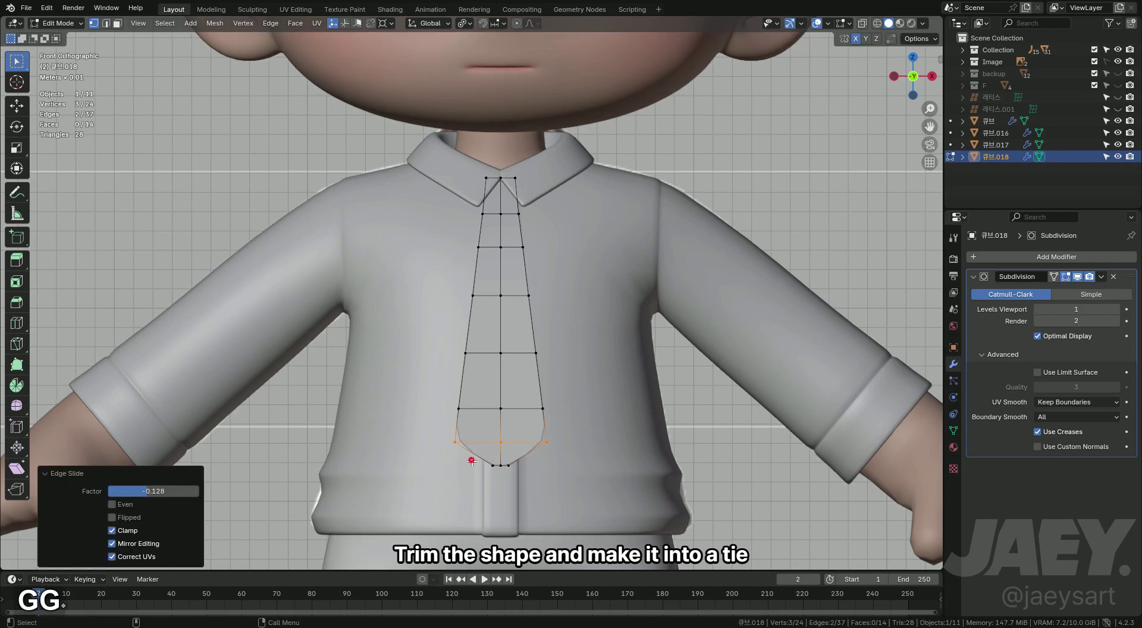
pyautogui.press('s')
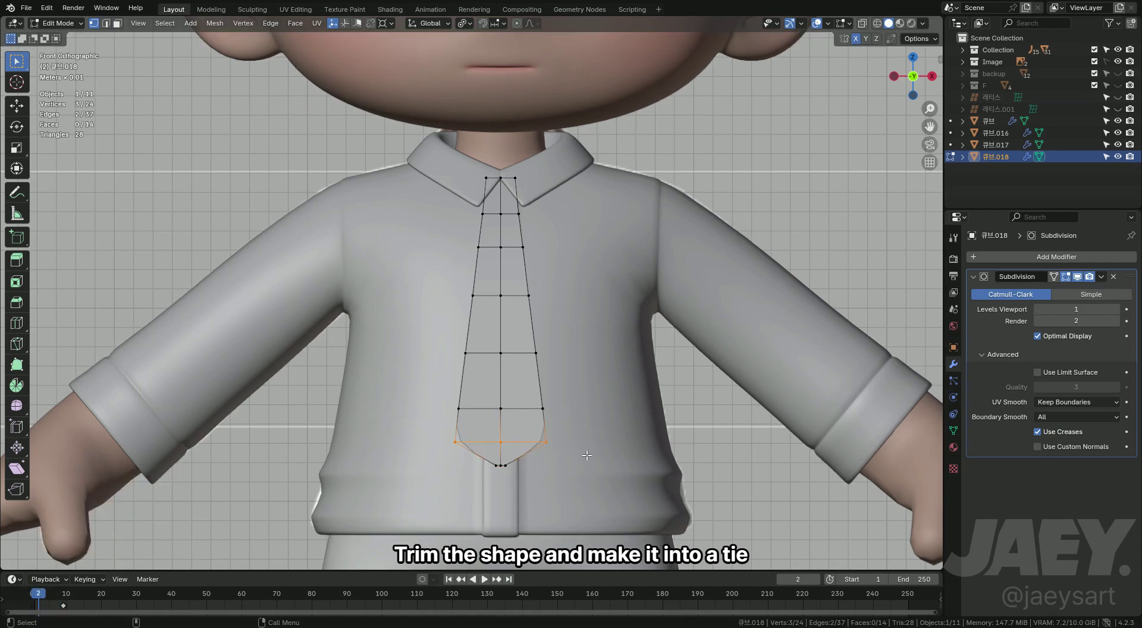
pyautogui.press('ctrl+b')
pyautogui.press('Tab')
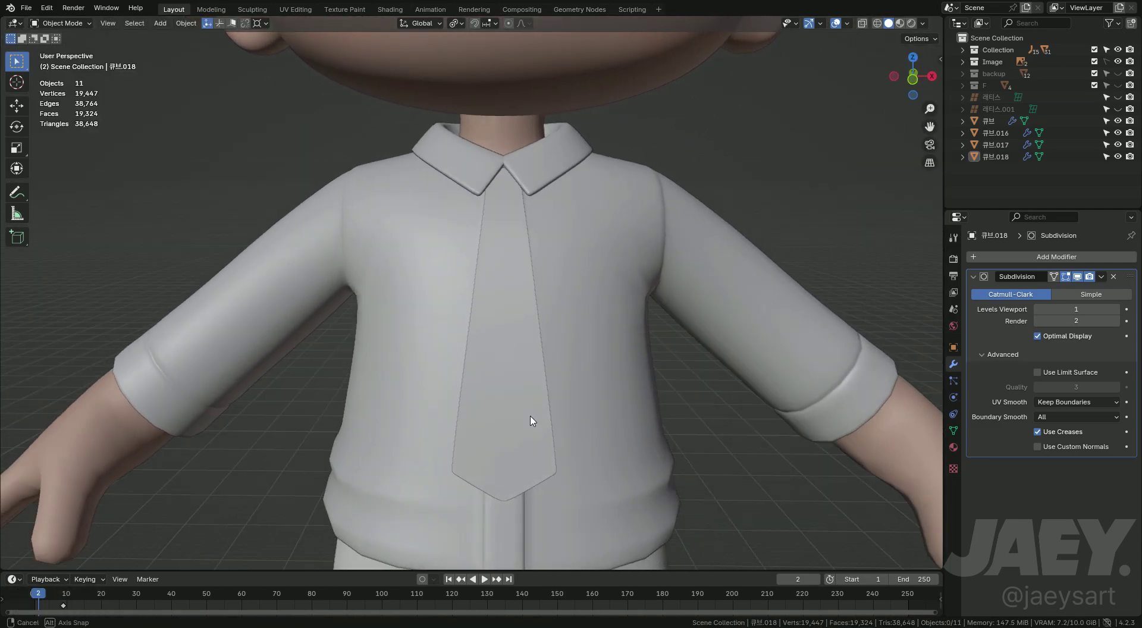
# - Add an edge loop near the collar on the tie with X-ray on in front view
pyautogui.middleClick(562, 318)
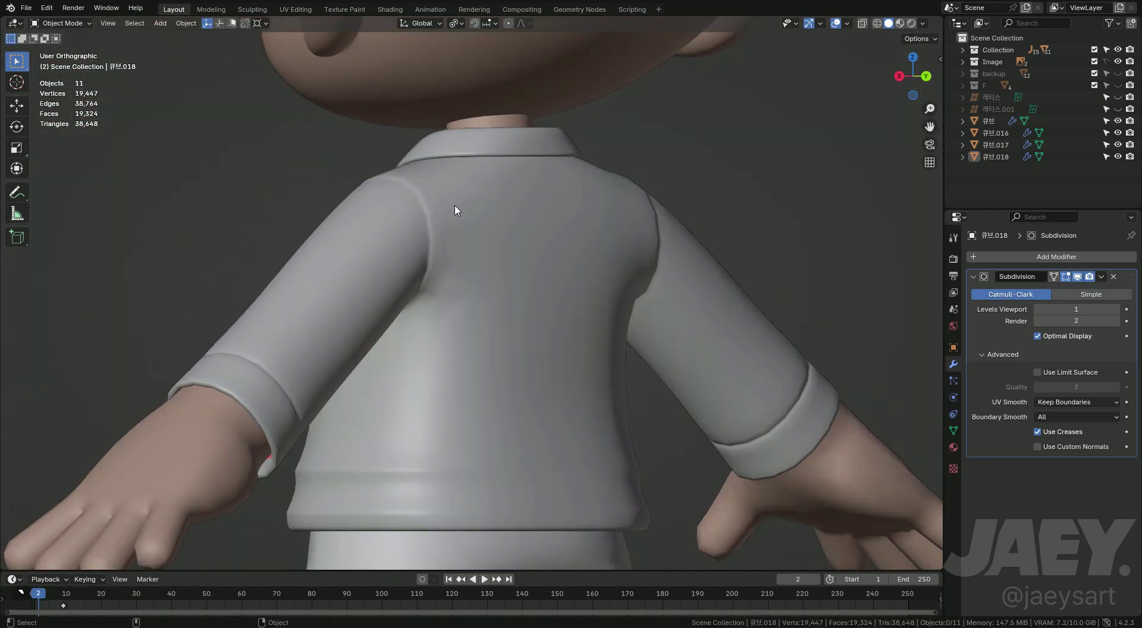
pyautogui.press('Tab')
pyautogui.middleClick(522, 298)
pyautogui.press('alt+z')
pyautogui.press('ctrl+r')
pyautogui.press('Escape')
pyautogui.press('s')
pyautogui.press('g')
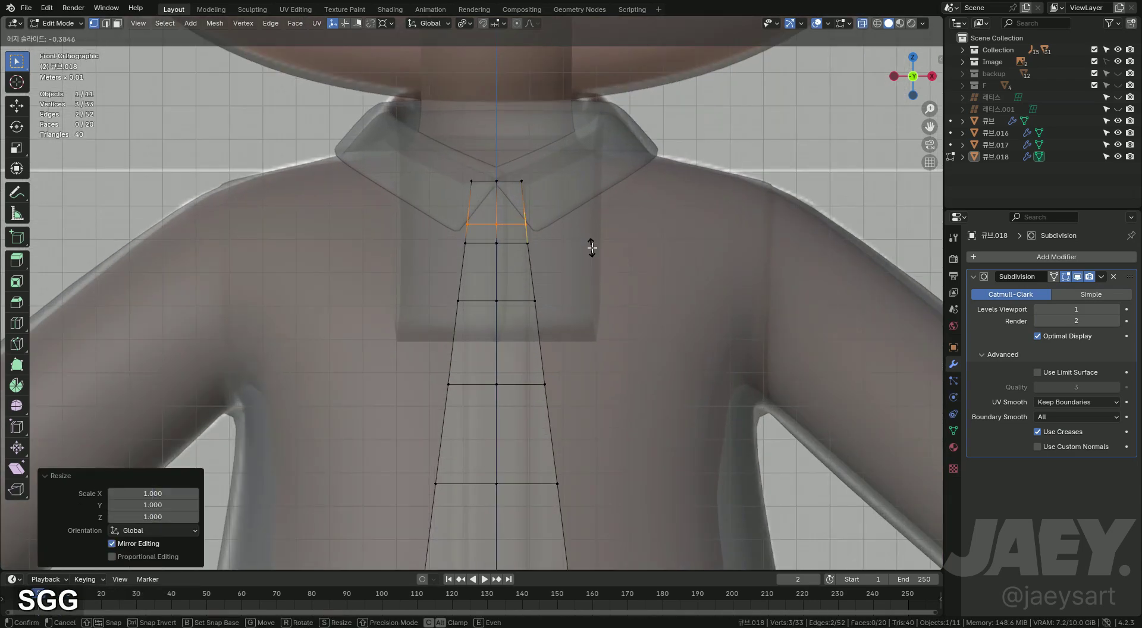
# - Scale and slide the tie's top edges to shape the narrow knot area under the collar
pyautogui.press('s')
pyautogui.press('g')
pyautogui.press('g')
pyautogui.press('s')
pyautogui.press('Tab')
pyautogui.press('alt+z')
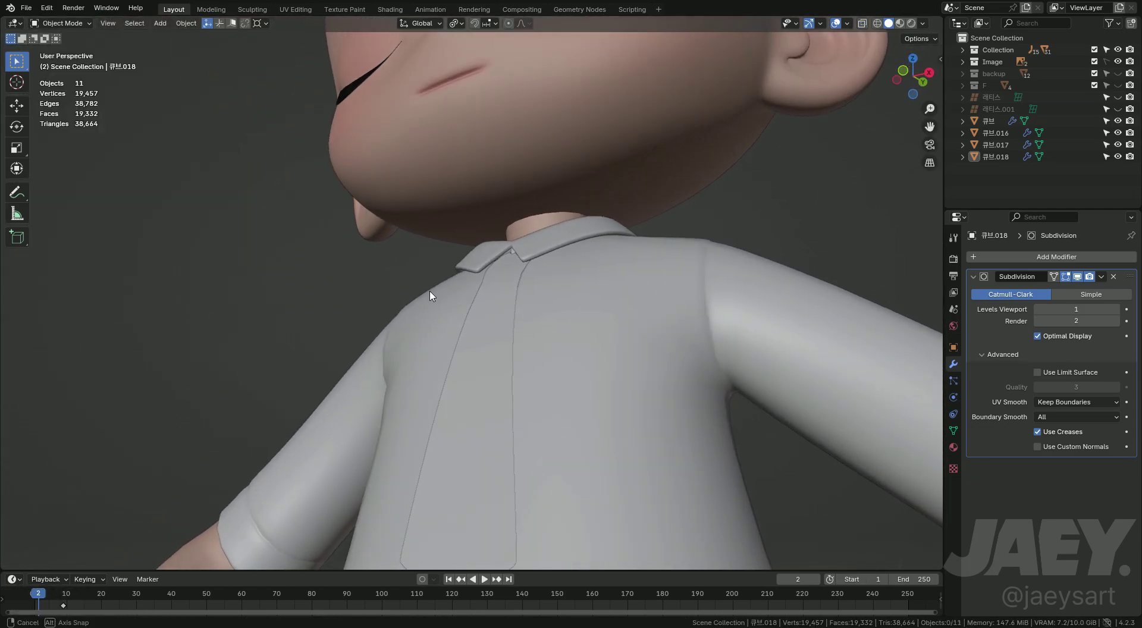
pyautogui.press('Tab')
# - Shrink/Fatten the tie surface in side view so it lies against the shirt front
pyautogui.press('a')
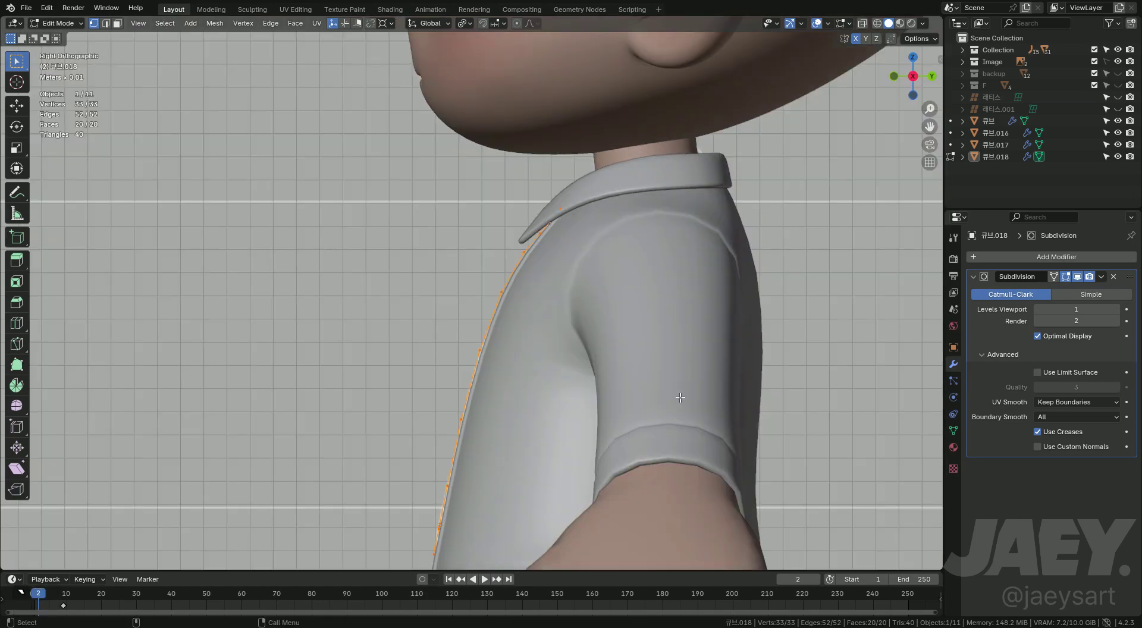
pyautogui.press('alt+s')
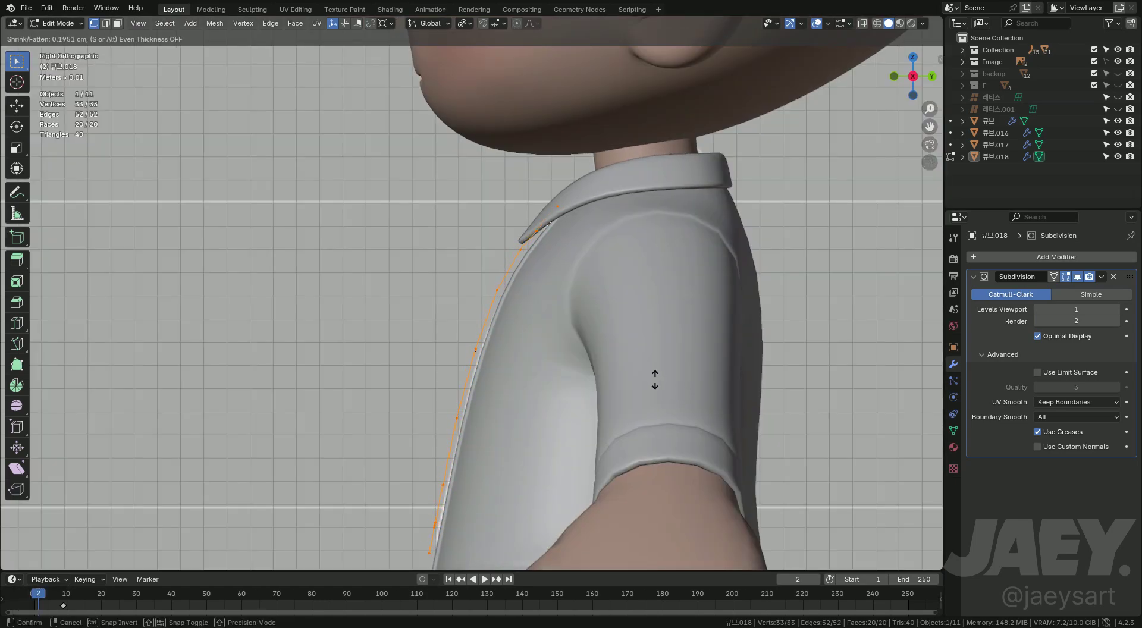
pyautogui.press('alt+z')
pyautogui.press('alt+z')
pyautogui.middleClick(620, 337)
# - Extrude the tie faces along their normals to give the tie real thickness
pyautogui.press('alt+e')
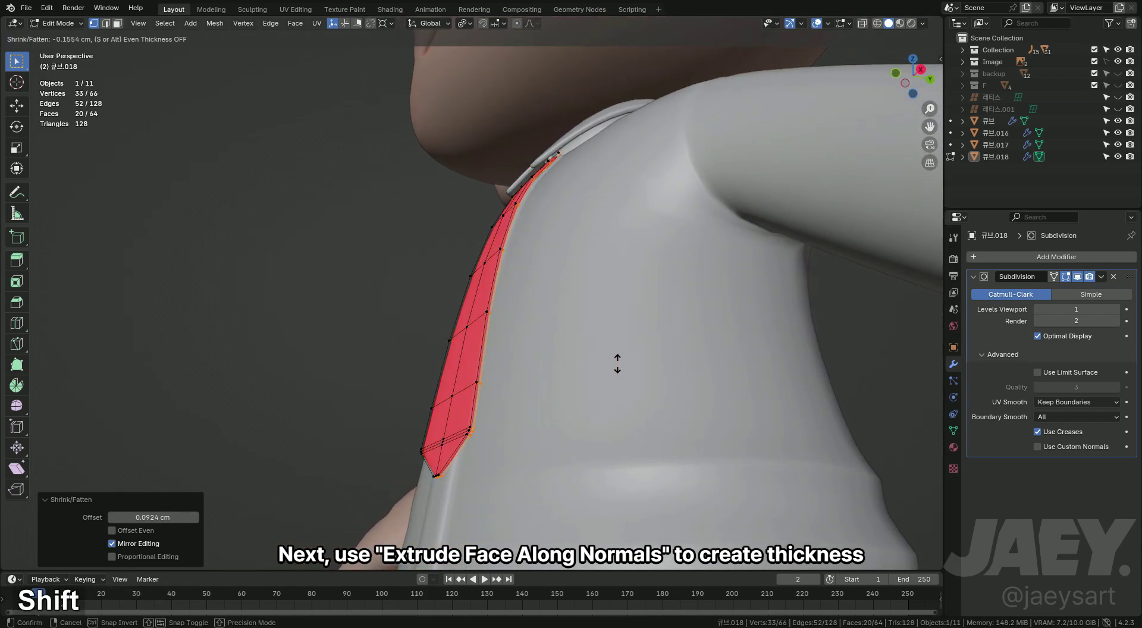
pyautogui.press('shift+s')
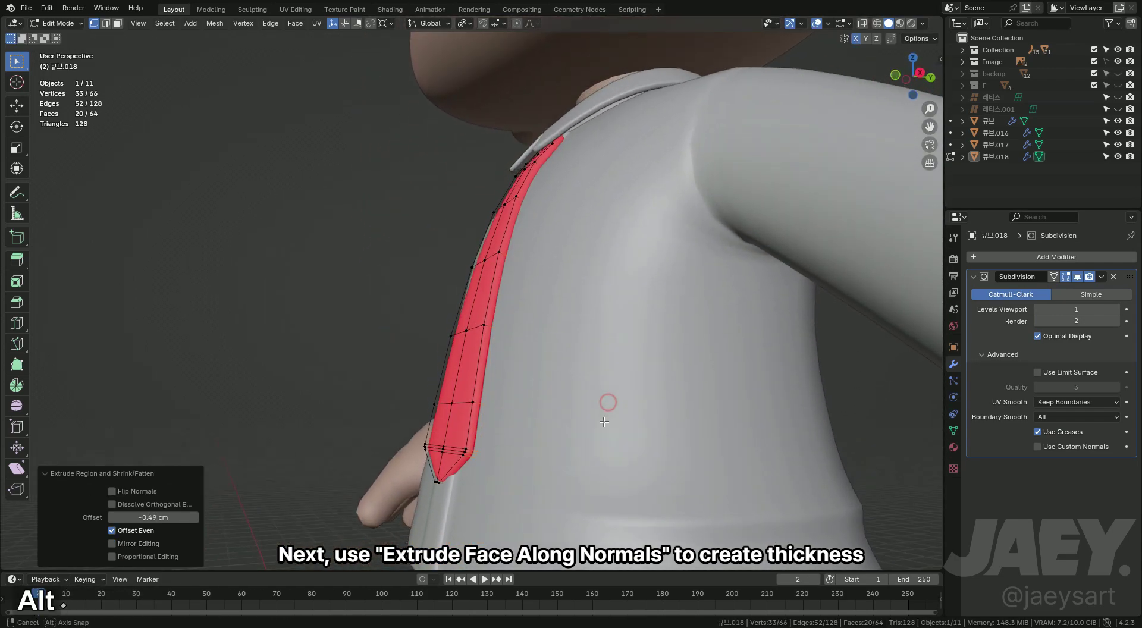
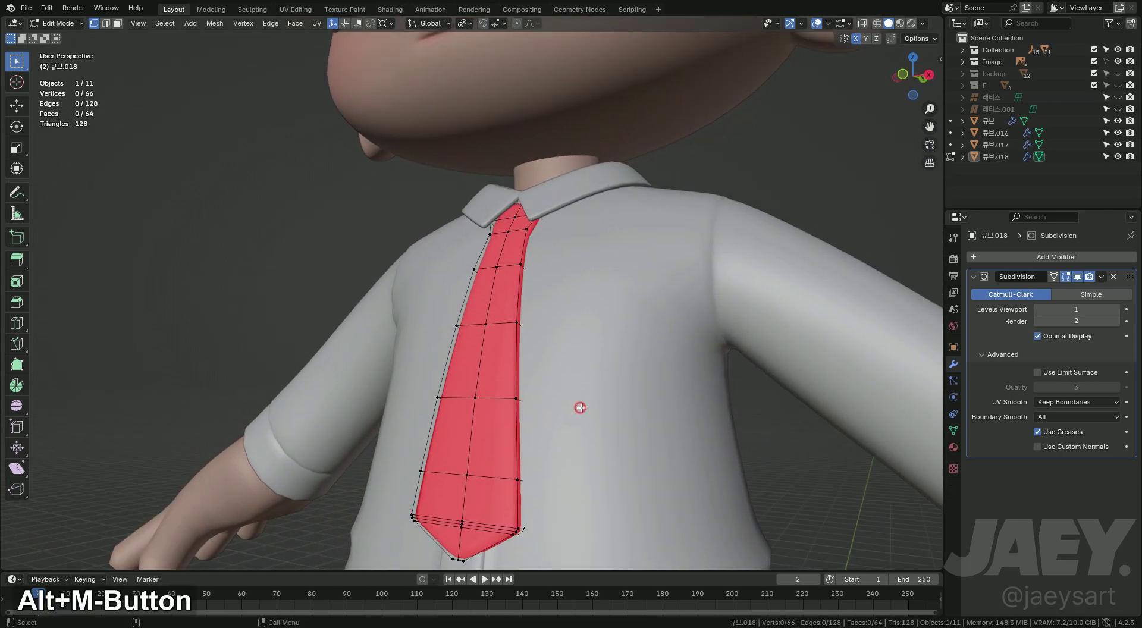
pyautogui.press('Tab')
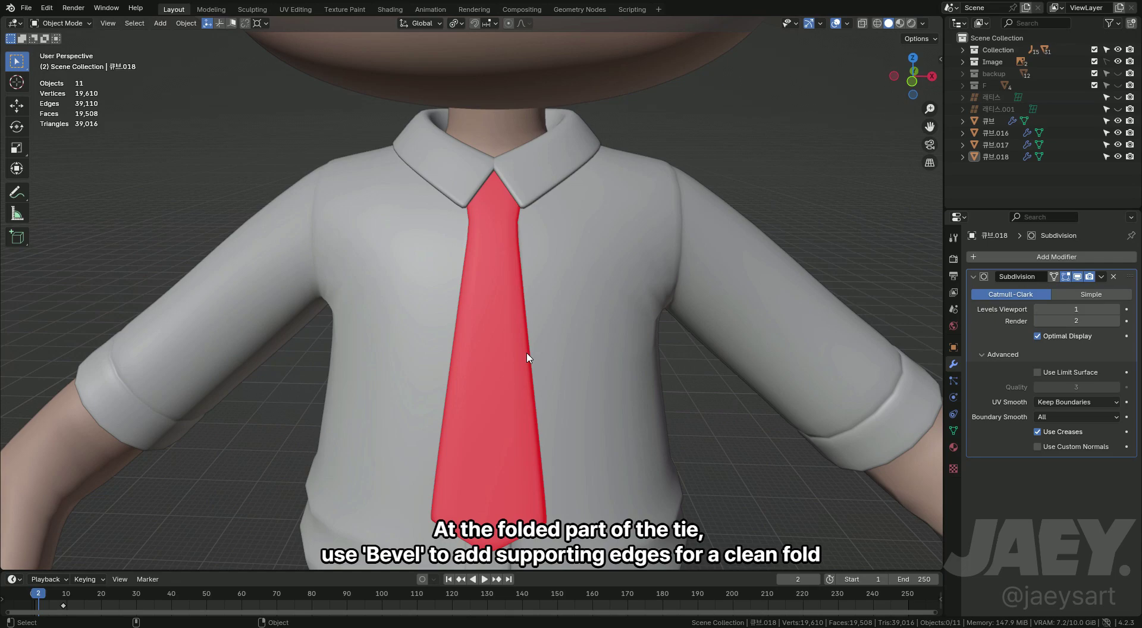
pyautogui.press('Tab')
# - Bevel the tie's top edge loop with 2 segments into supporting edges at the fold
pyautogui.press('2')
pyautogui.press('ctrl+b')
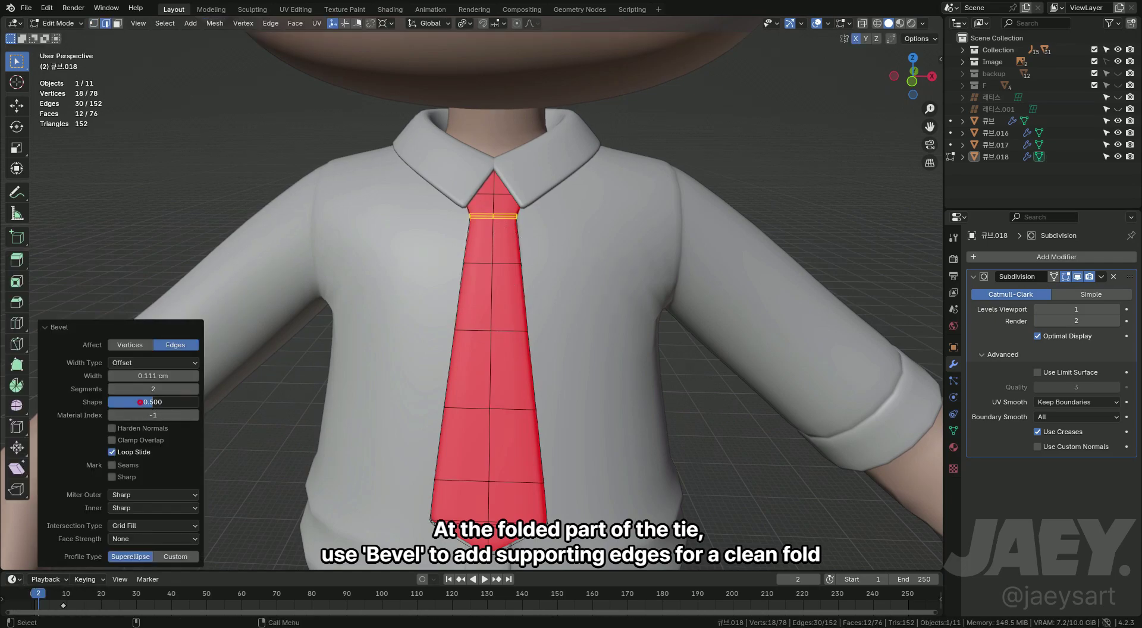
pyautogui.middleClick(493, 262)
pyautogui.middleClick(498, 330)
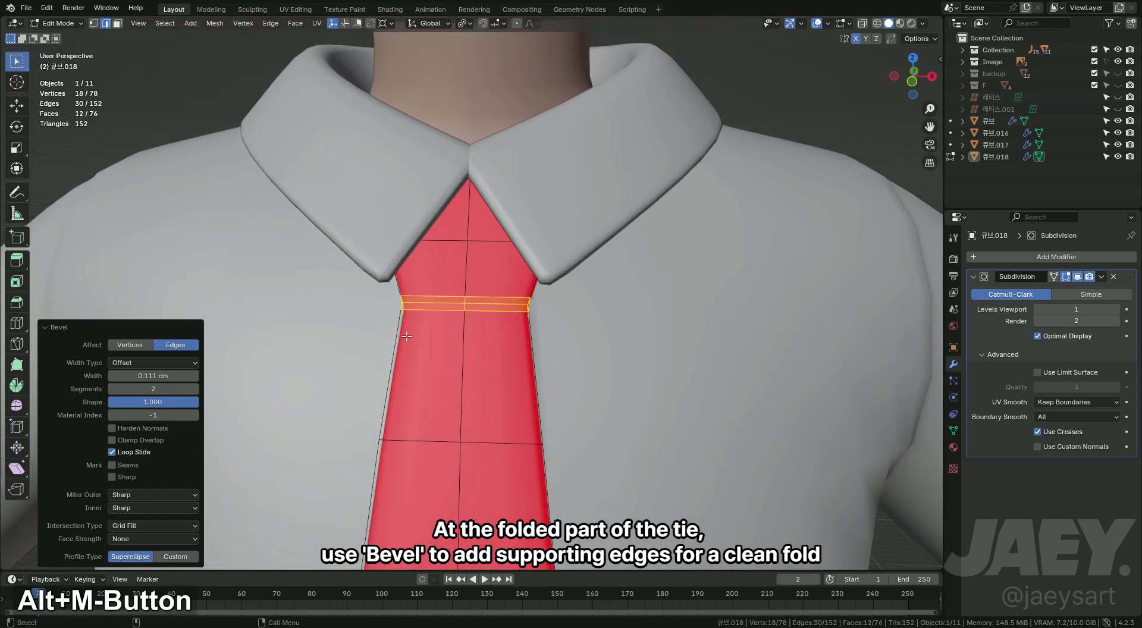
# - Fatten the tie's top section faces outward along normals to form a puffed knot
pyautogui.press('2')
pyautogui.press('alt+z')
pyautogui.press('alt+s')
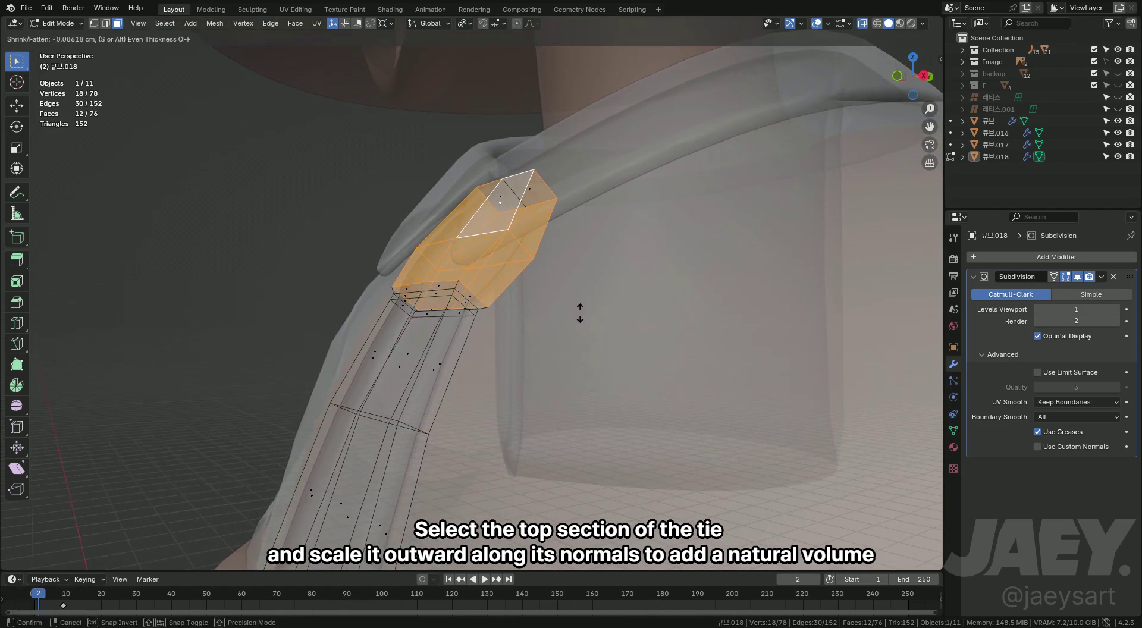
pyautogui.press('shift+s')
pyautogui.press('shift+alt+z')
pyautogui.press('alt+z')
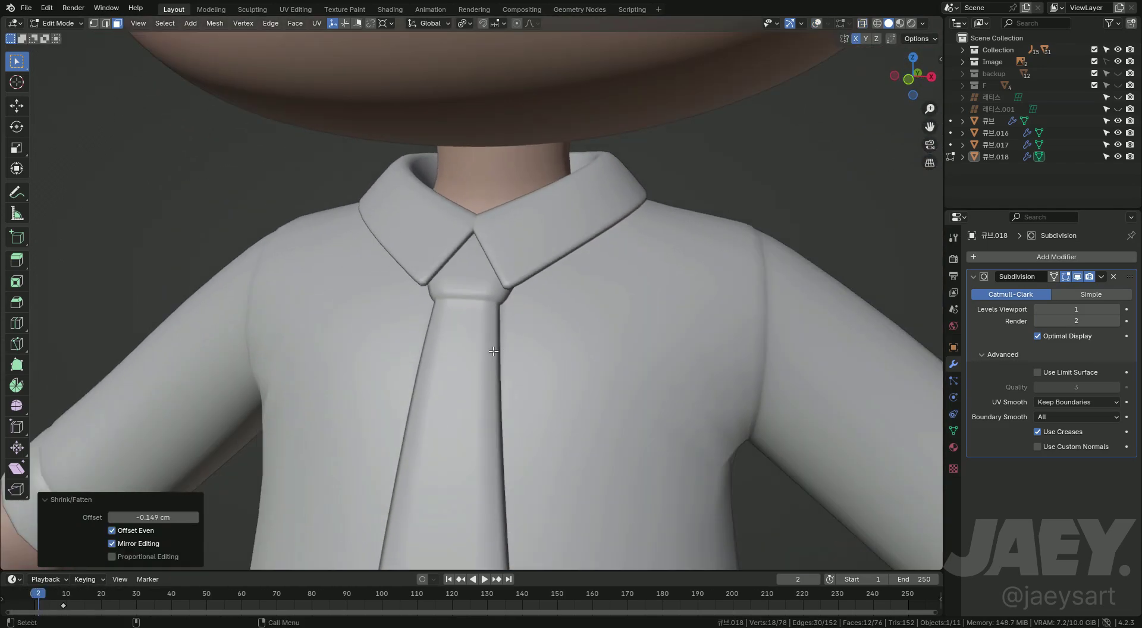
pyautogui.press('Tab')
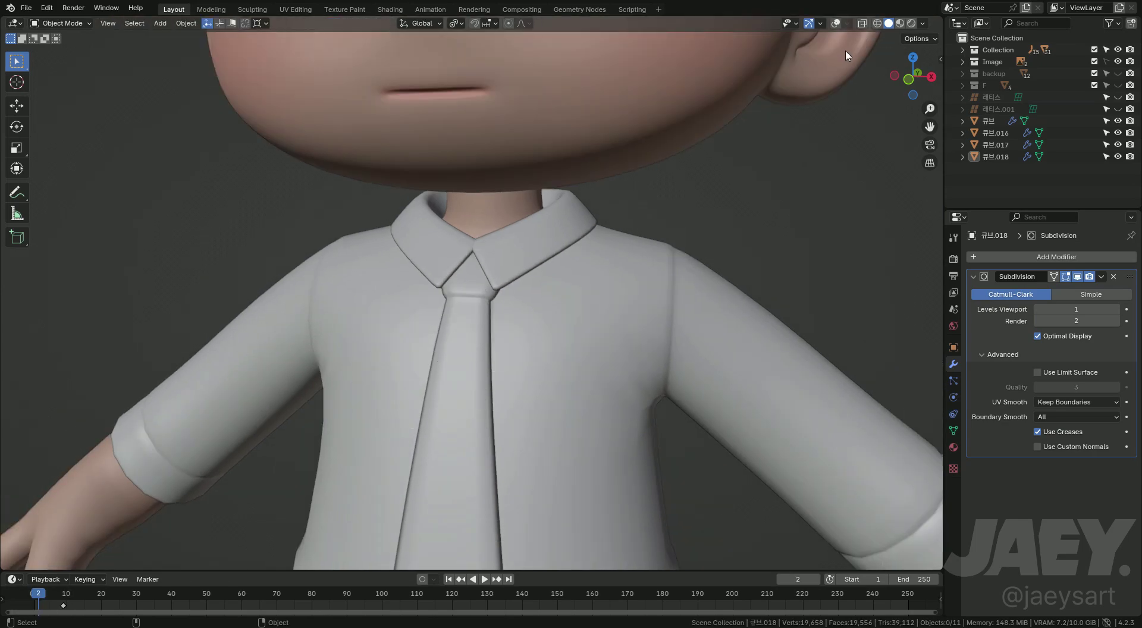
# - Nudge the knot's top vertices back in Y and up in Z so they tuck under the collar
pyautogui.press('Tab')
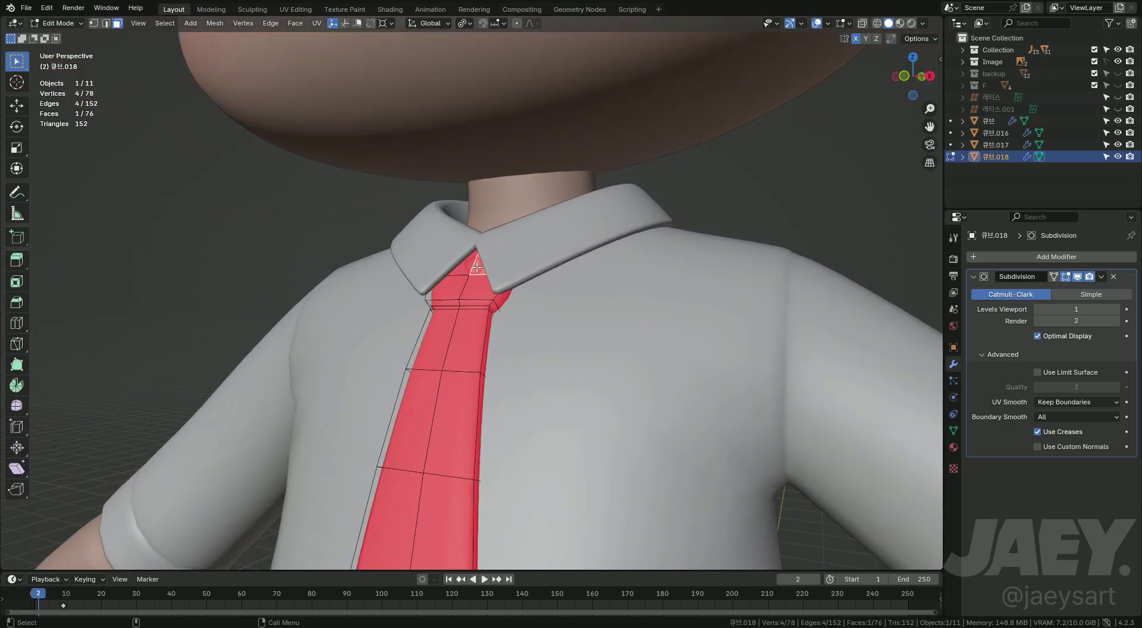
pyautogui.press('2')
pyautogui.press('alt+z')
pyautogui.press('g')
pyautogui.press('y')
pyautogui.press('g')
pyautogui.press('z')
pyautogui.press('alt+z')
pyautogui.press('Tab')
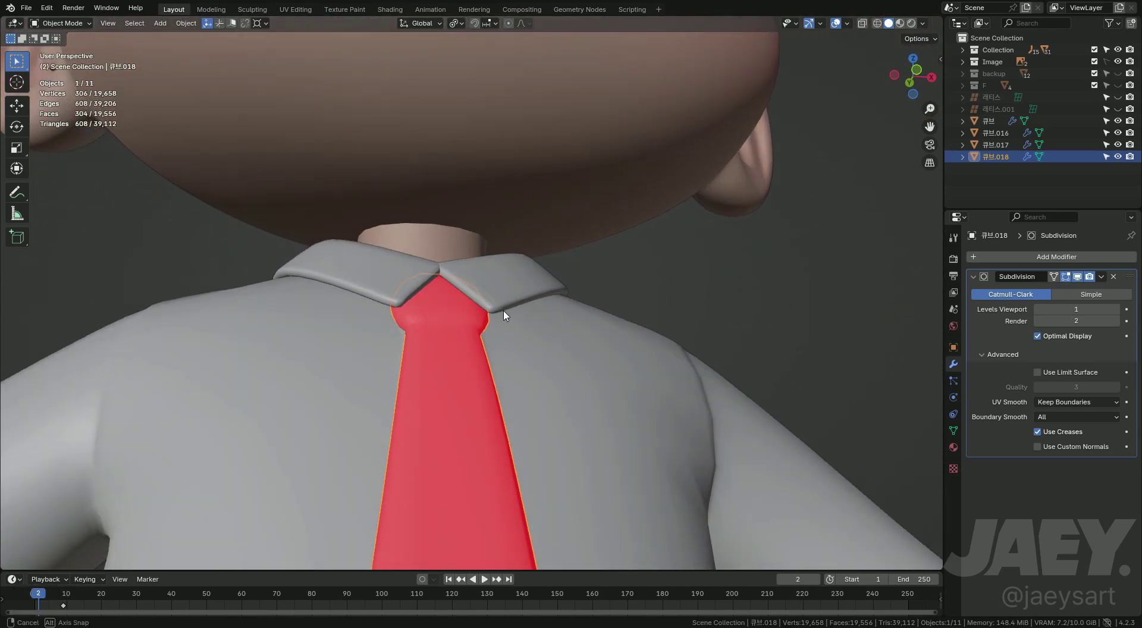
pyautogui.press('Tab')
# - Select the whole tie mesh and recalculate its normals so it shades cleanly
pyautogui.press('a')
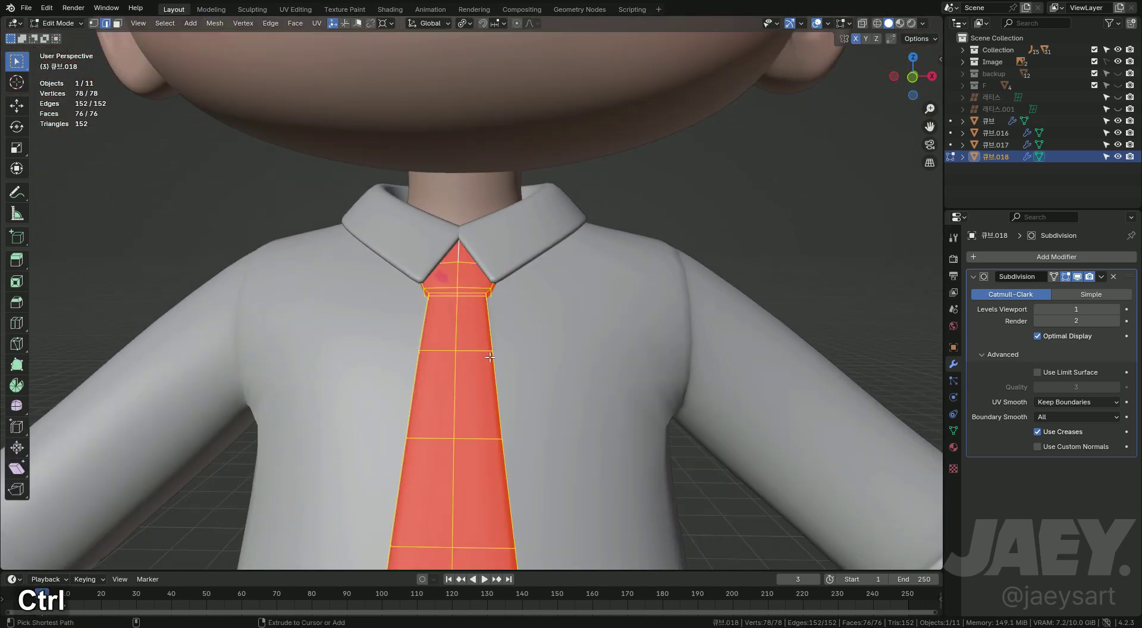
pyautogui.press('ctrl+n')
pyautogui.press('Escape')
pyautogui.press('shift+n')
pyautogui.press('Tab')
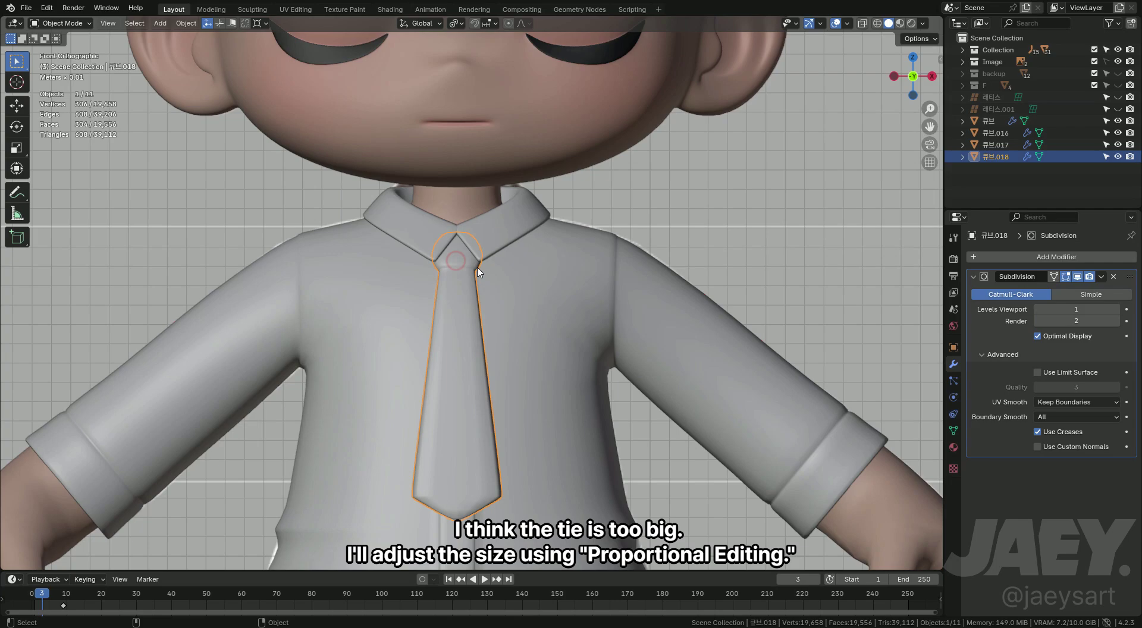
# - Scale the tie knot down with proportional falloff and inspect it under the collar
pyautogui.press('Tab')
pyautogui.press('alt+z')
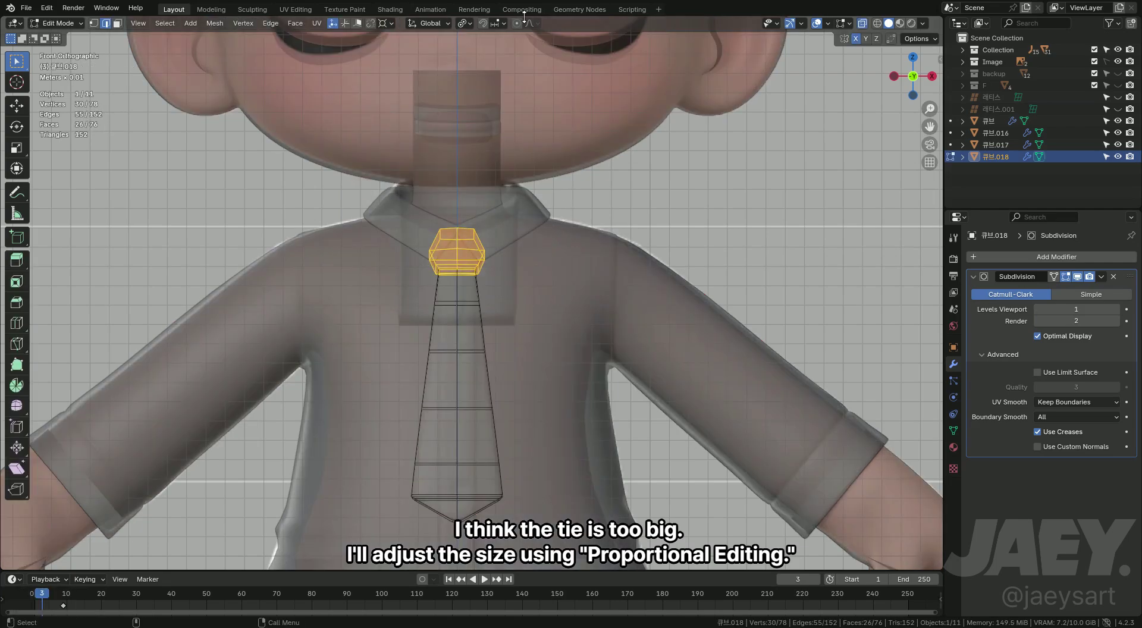
pyautogui.press('s')
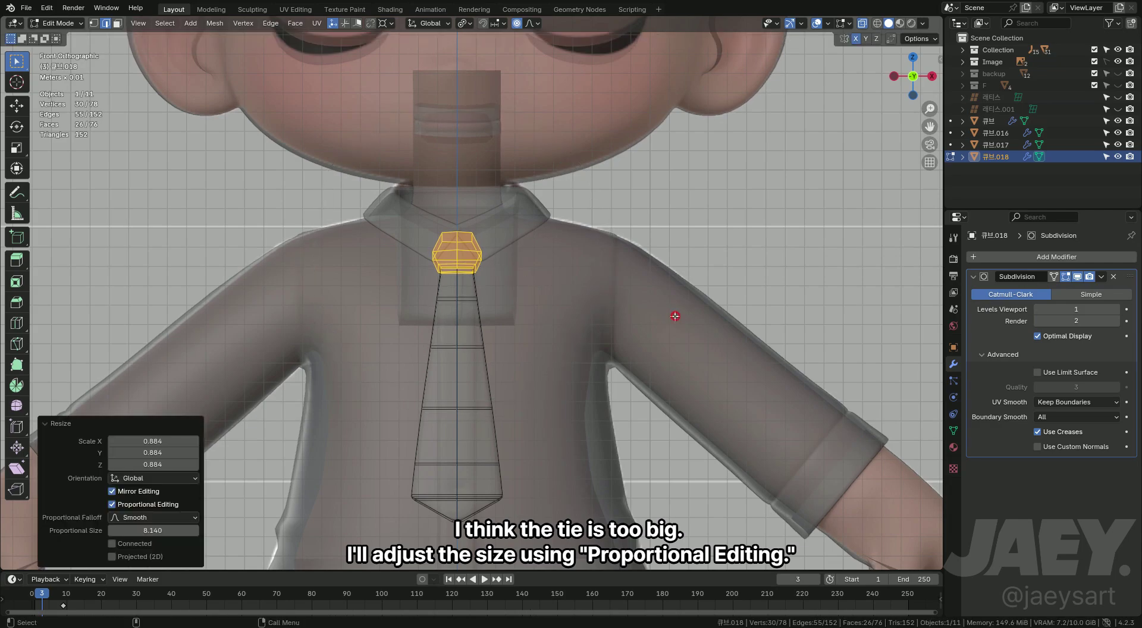
pyautogui.press('Tab')
pyautogui.press('alt+z')
pyautogui.middleClick(545, 302)
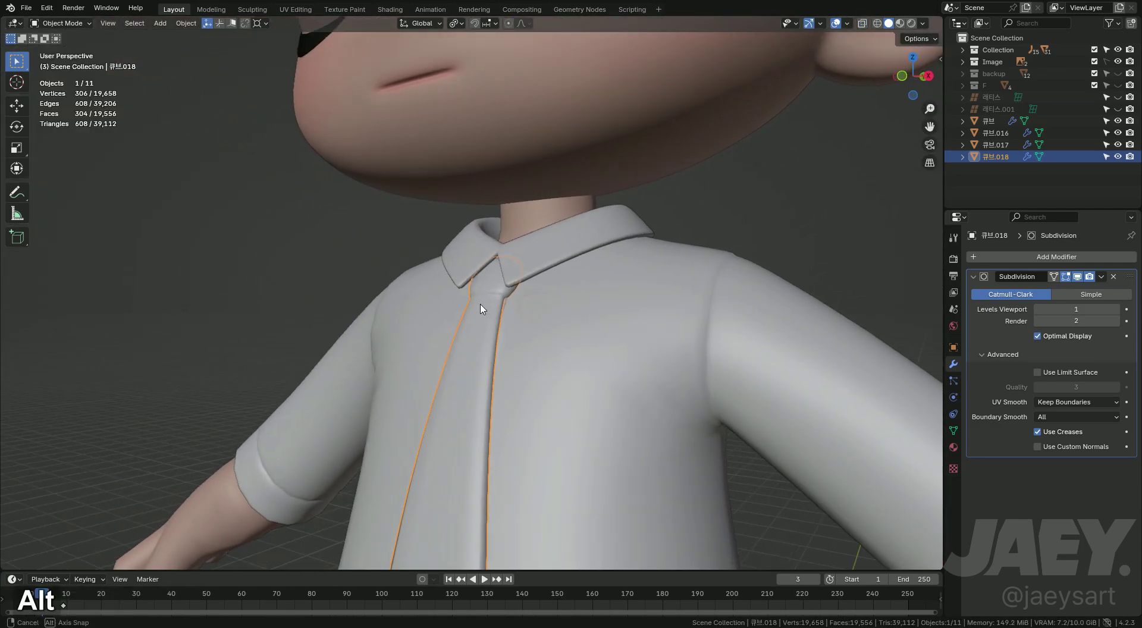
# - Move the tie along Y so it rests against the shirt front
pyautogui.press('Tab')
pyautogui.press('g')
pyautogui.press('y')
pyautogui.press('Tab')
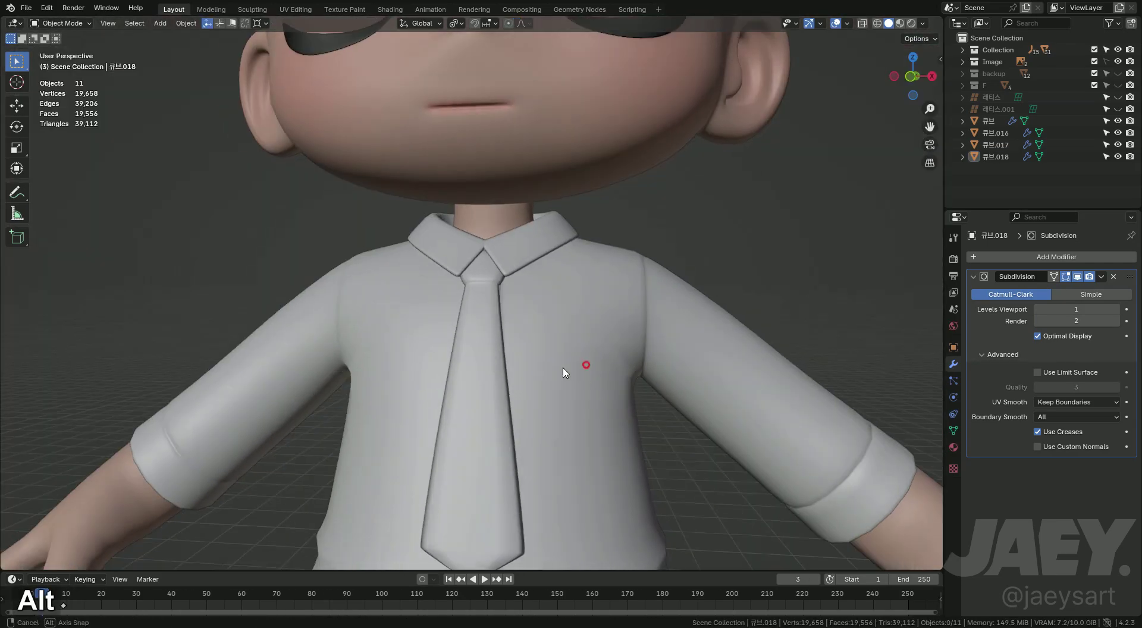
# - Dissolve a collar edge loop and move its vertices outward against the tie, using X-ray to reach hidden faces
pyautogui.press('Tab')
pyautogui.middleClick(532, 327)
pyautogui.press('Tab')
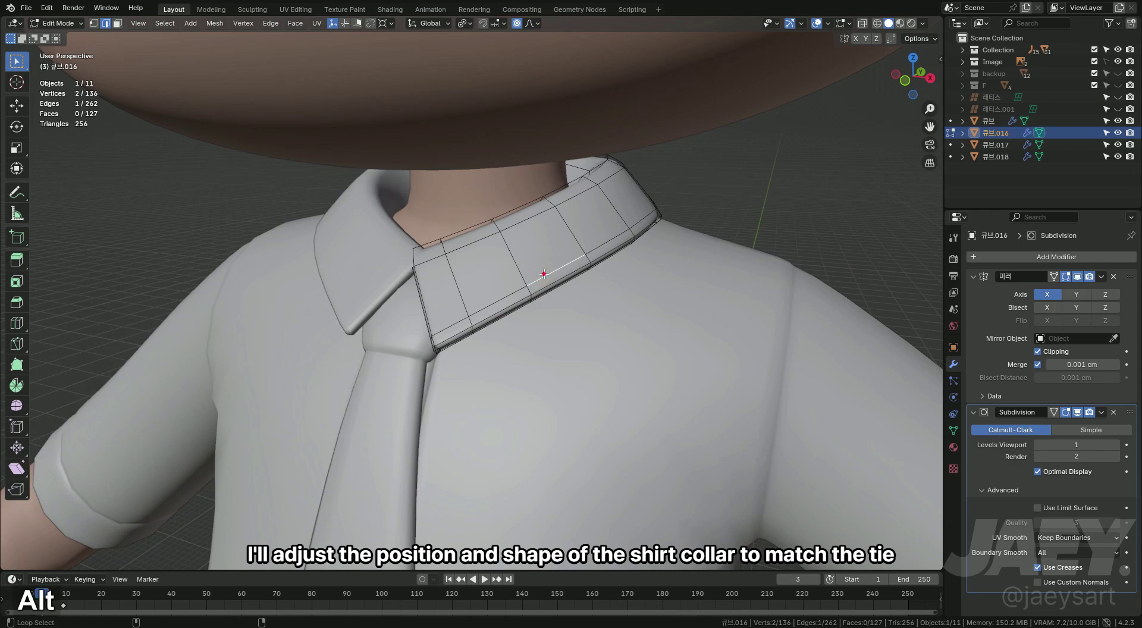
pyautogui.press('x')
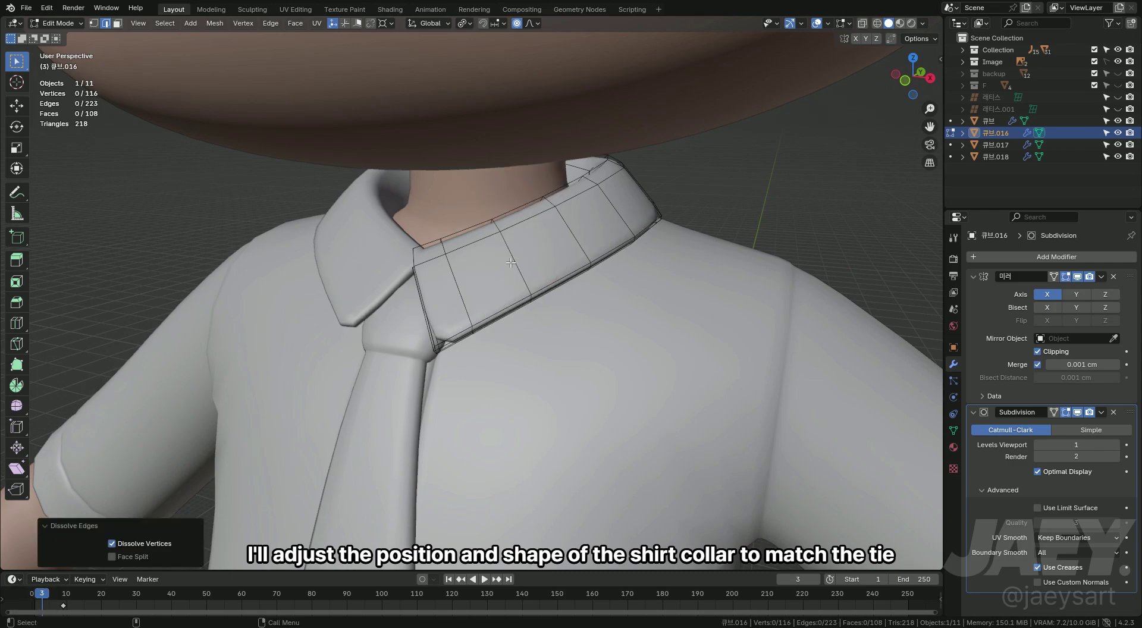
pyautogui.press('shift+s')
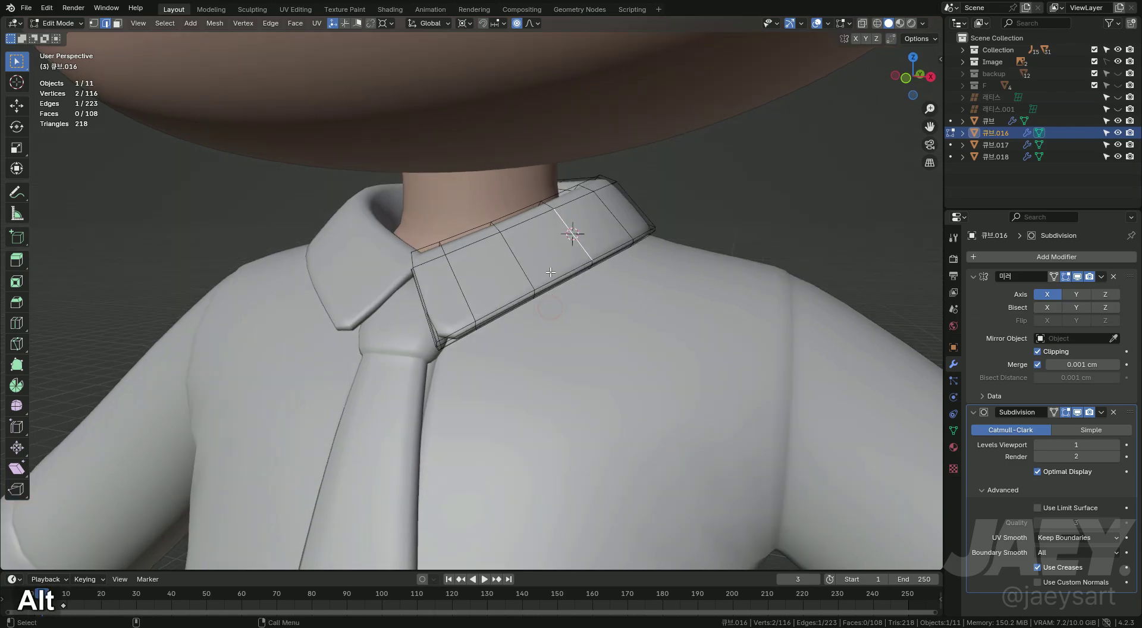
pyautogui.press('3')
pyautogui.press('alt+z')
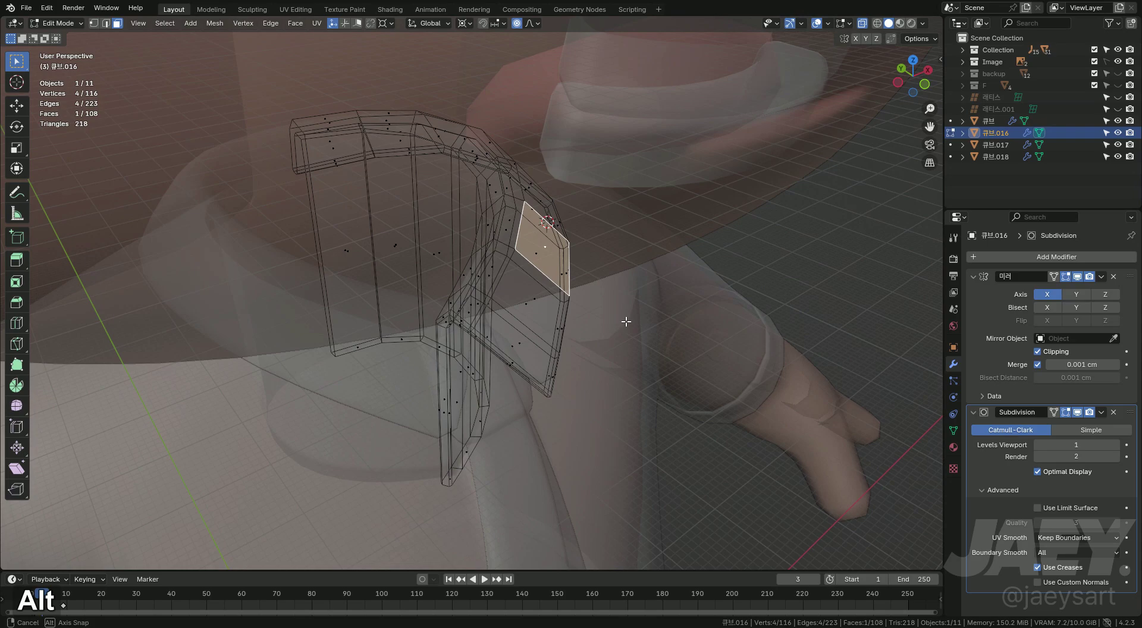
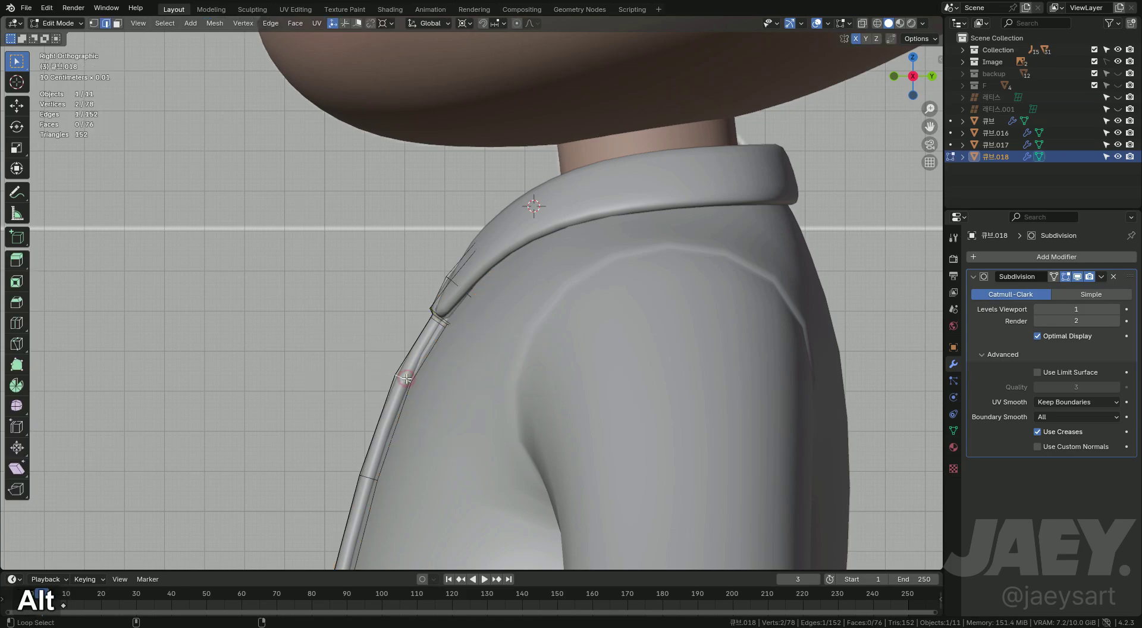
# - Finish the tie edit, return to the collar front and dissolve its extra edge loop
pyautogui.press('q')
pyautogui.press('alt+z')
pyautogui.press('alt+z')
pyautogui.press('Tab')
pyautogui.press('Tab')
pyautogui.press('q')
pyautogui.press('Tab')
pyautogui.middleClick(490, 378)
pyautogui.press('Tab')
pyautogui.press('alt+z')
pyautogui.press('alt+z')
pyautogui.press('x')
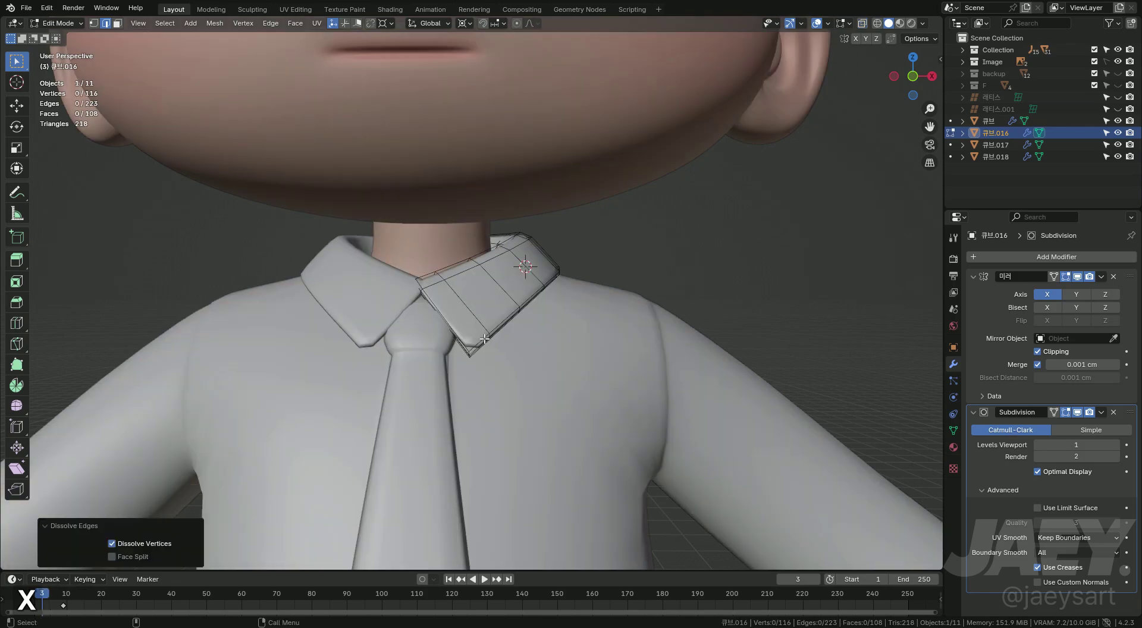
pyautogui.press('3')
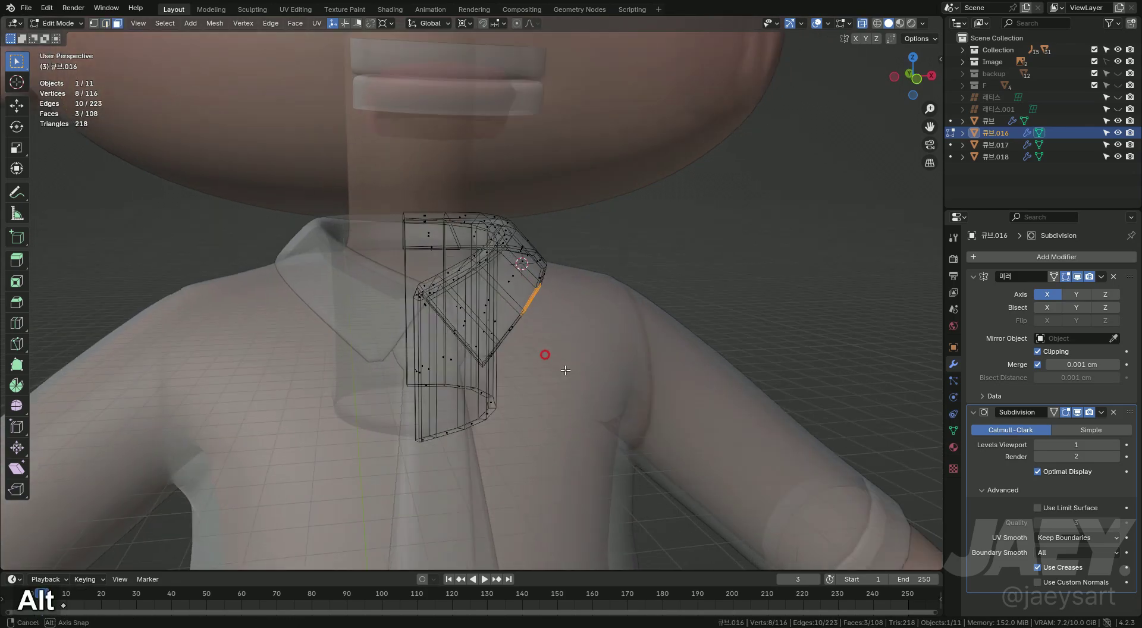
pyautogui.press('alt+z')
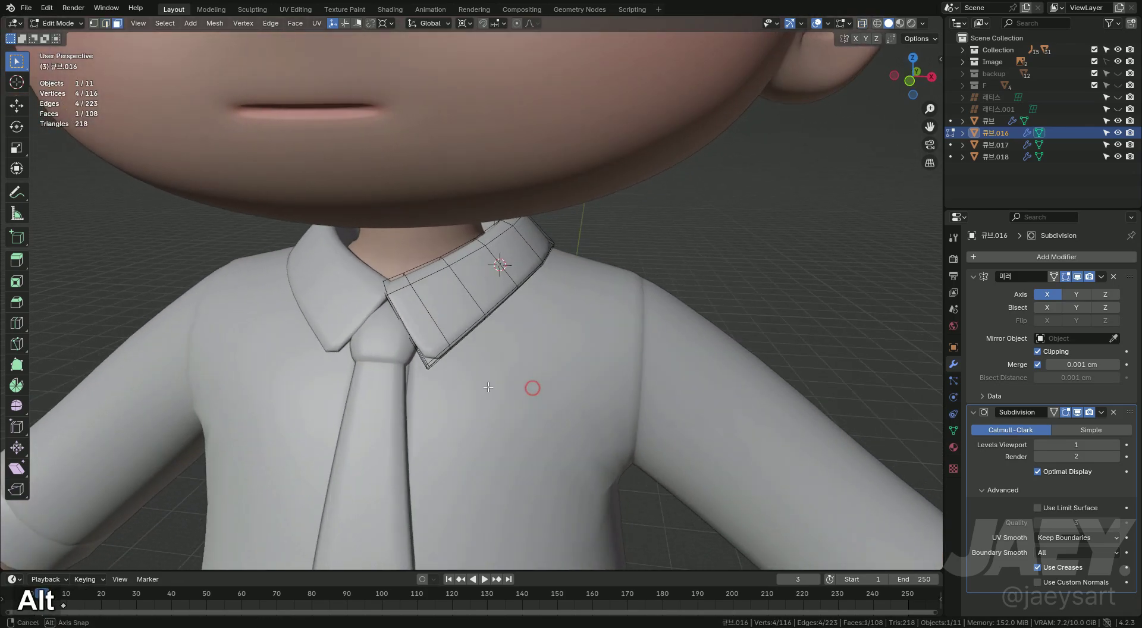
pyautogui.press('ctrl+z')
# - Rotate the collar's lower edge loop and smooth it with Set Edge Flow
pyautogui.press('r')
pyautogui.press('y')
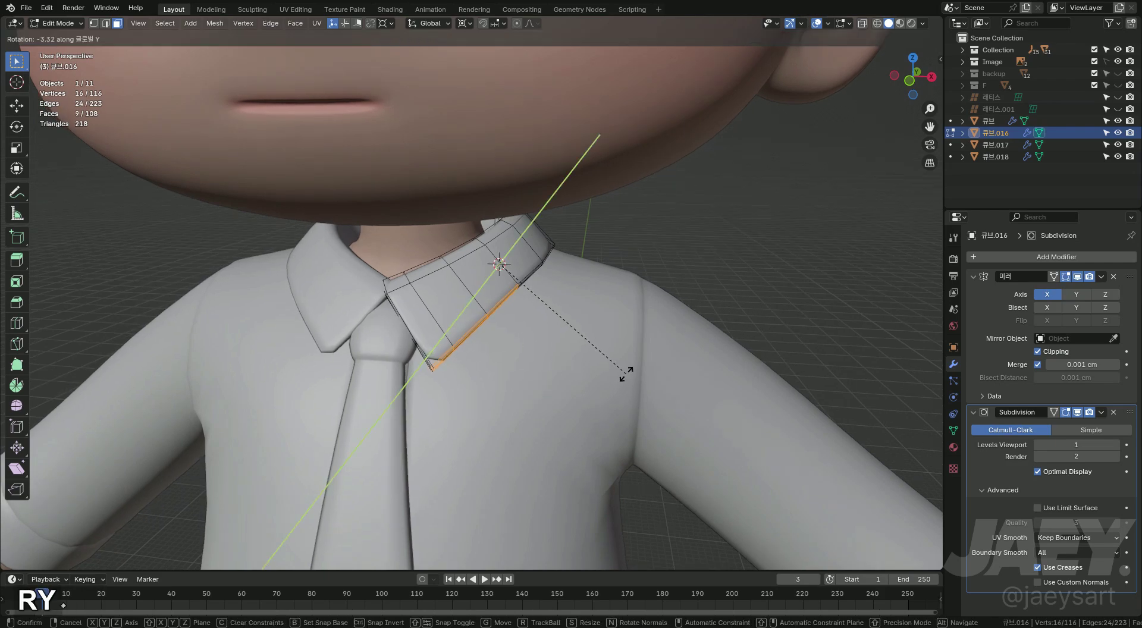
pyautogui.press('r')
pyautogui.press('x')
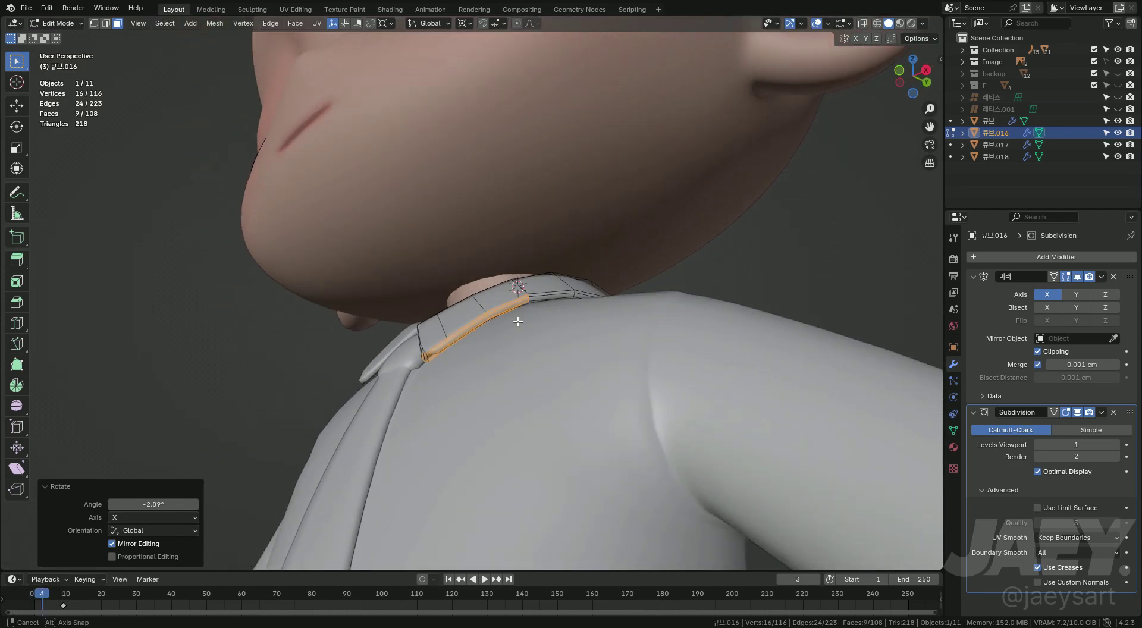
pyautogui.press('2')
pyautogui.press('q')
pyautogui.press('q')
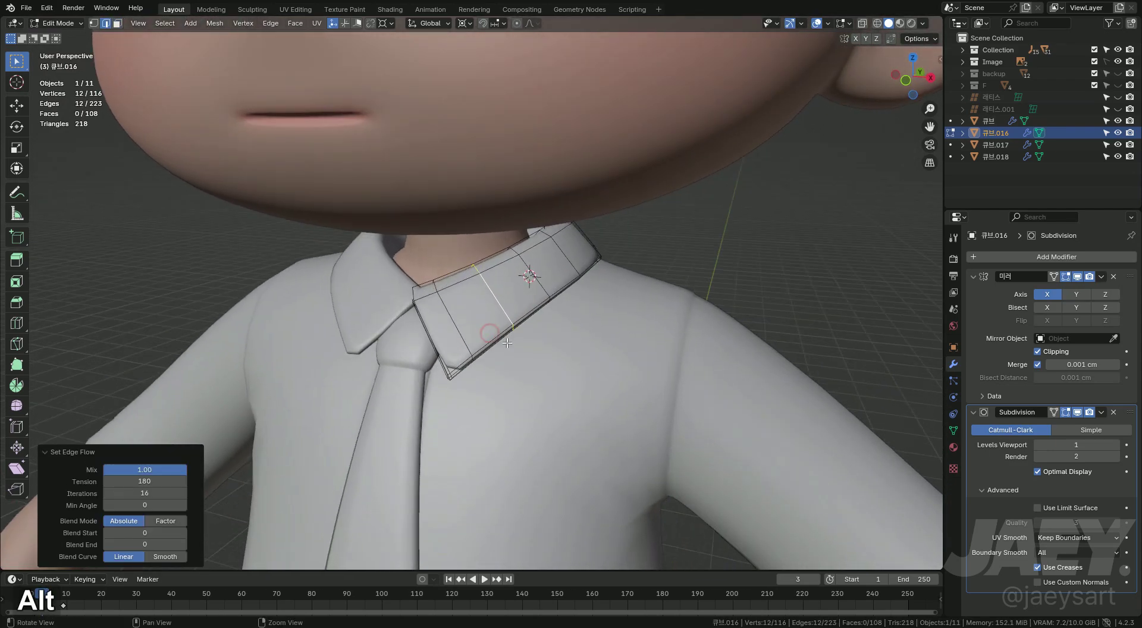
pyautogui.press('q')
# - Add a loop cut across the collar's outer edge so its tip wraps the tie knot
pyautogui.press('Tab')
pyautogui.press('Tab')
pyautogui.press('ctrl+r')
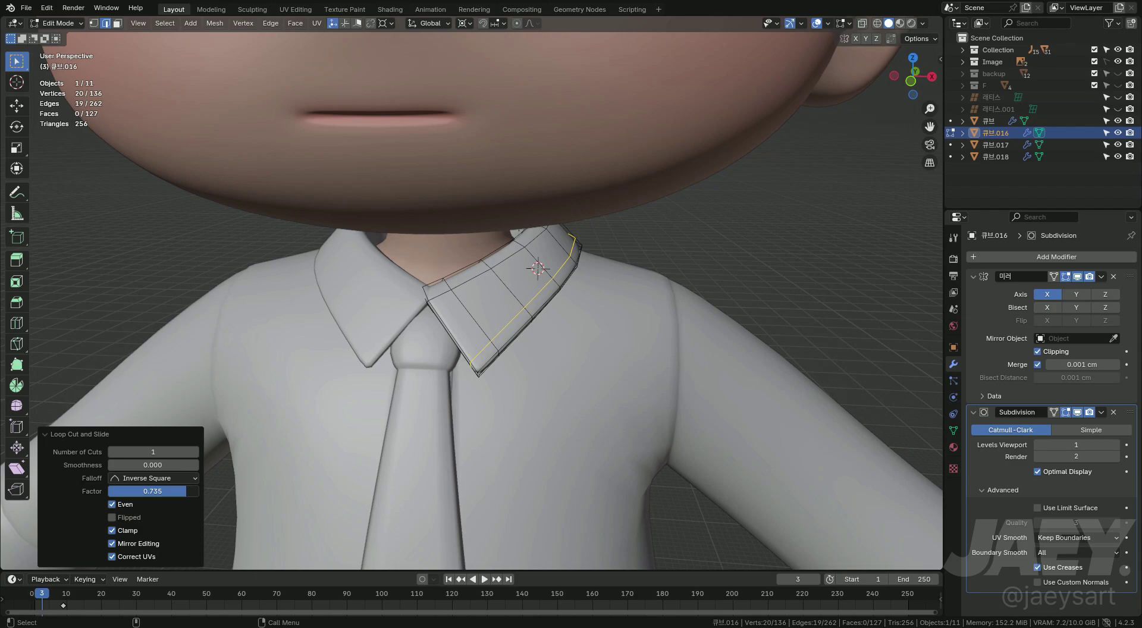
pyautogui.press('Tab')
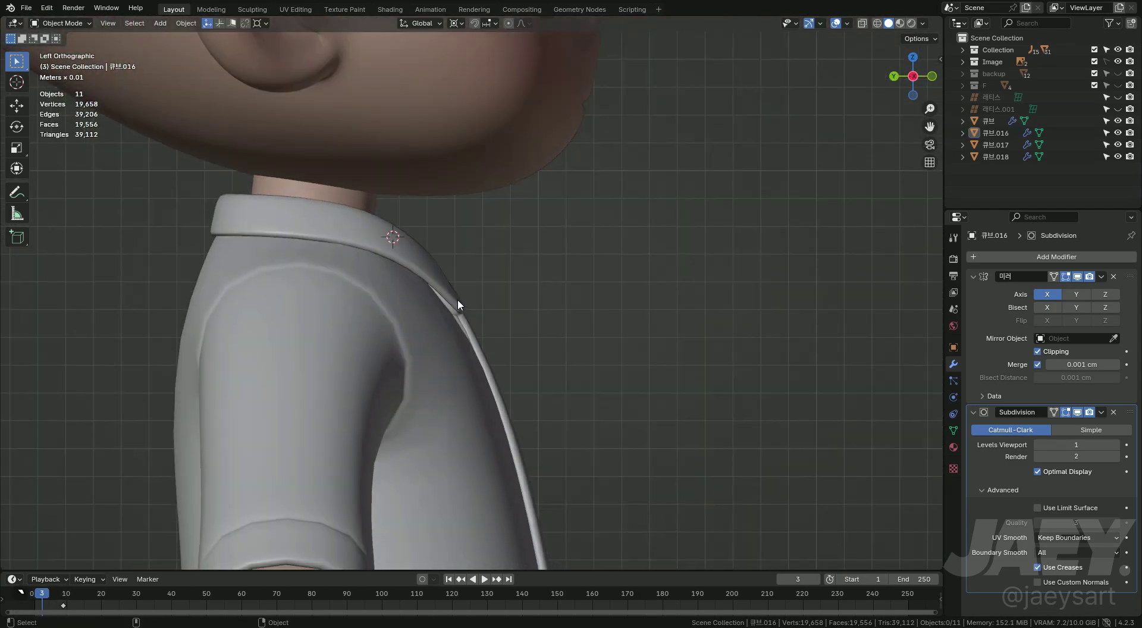
# - Delete the hidden faces beneath the collar and orbit around it to check the result
pyautogui.middleClick(493, 302)
pyautogui.middleClick(568, 330)
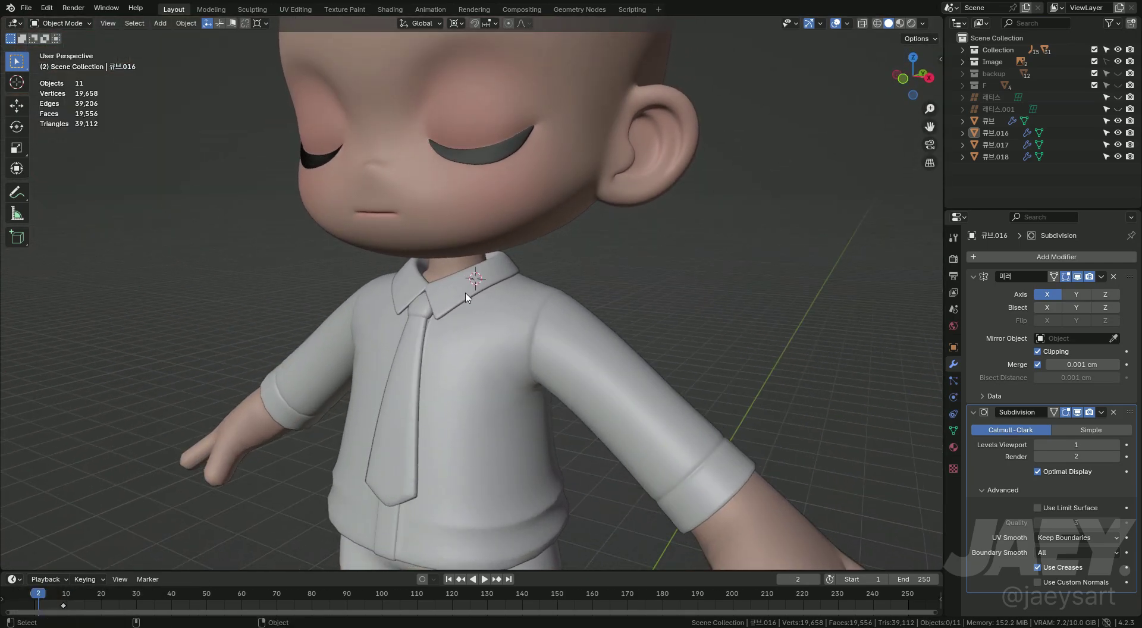
pyautogui.press('Tab')
pyautogui.press('2')
pyautogui.write('2xf')
pyautogui.press('x')
pyautogui.write('xf')
pyautogui.press('Tab')
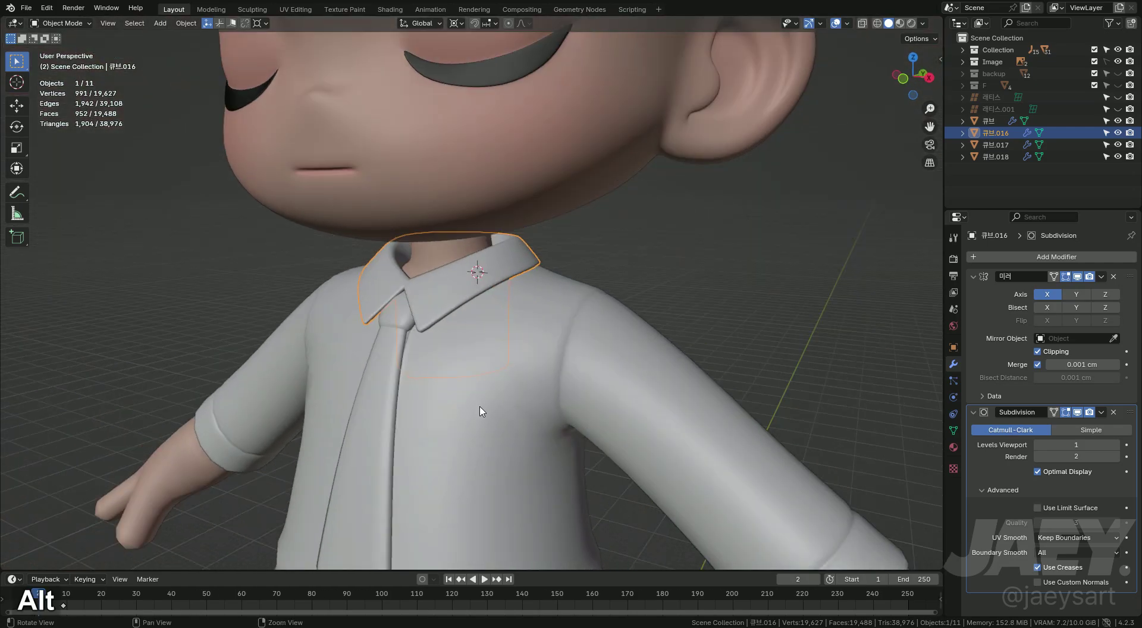
pyautogui.middleClick(415, 286)
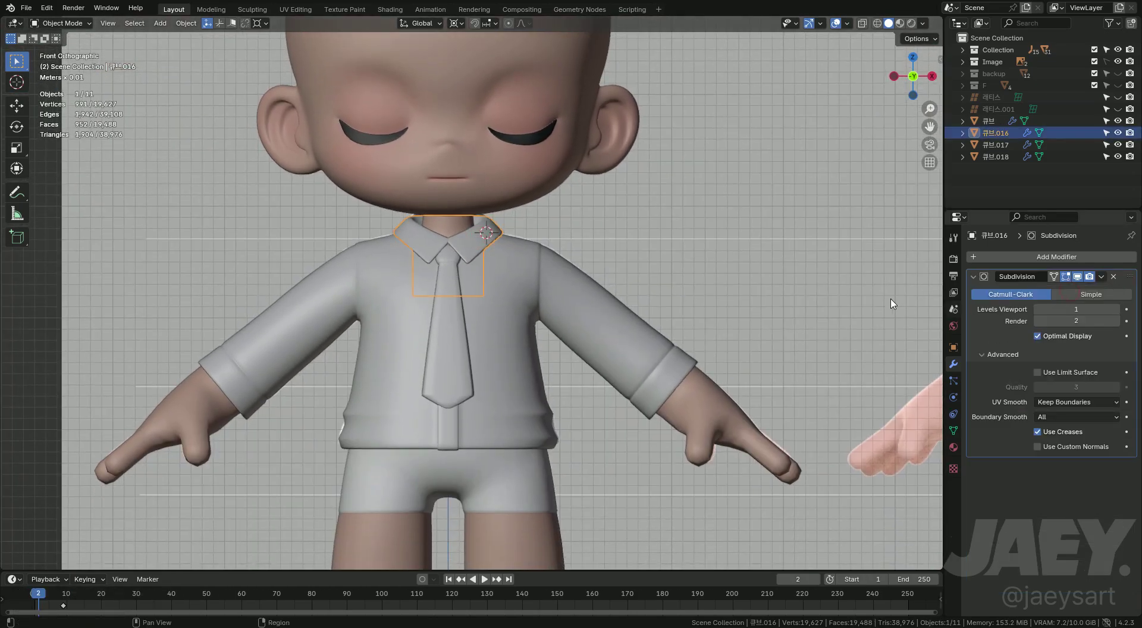
pyautogui.middleClick(460, 286)
# - Isolate the collar, select its front face strip under the tie, shrink the selection and adjust those faces
pyautogui.press('Tab')
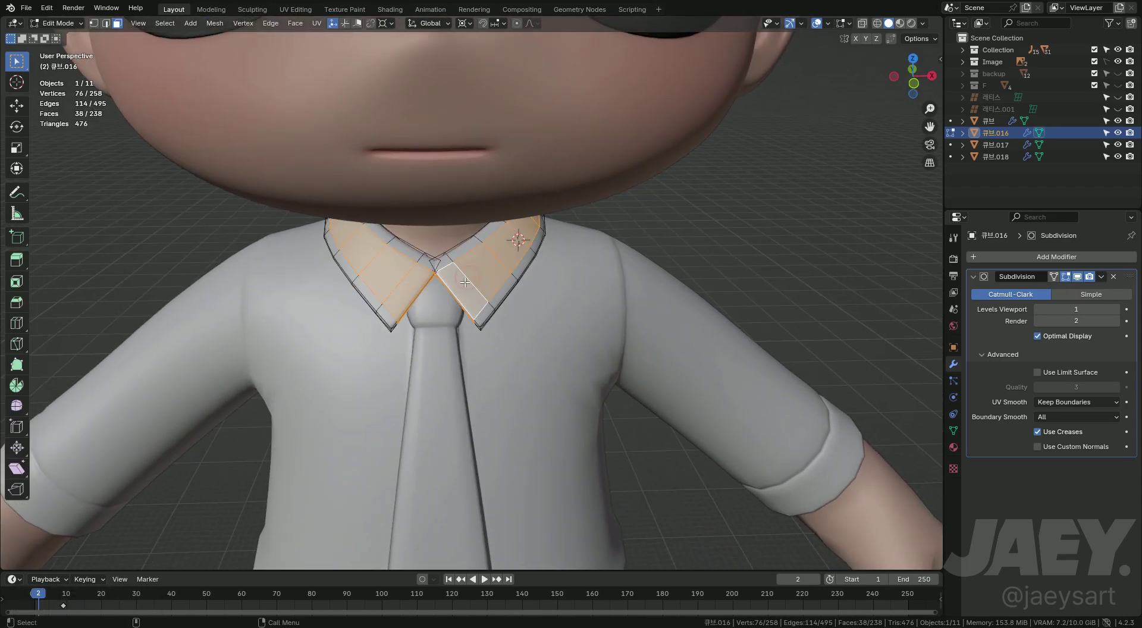
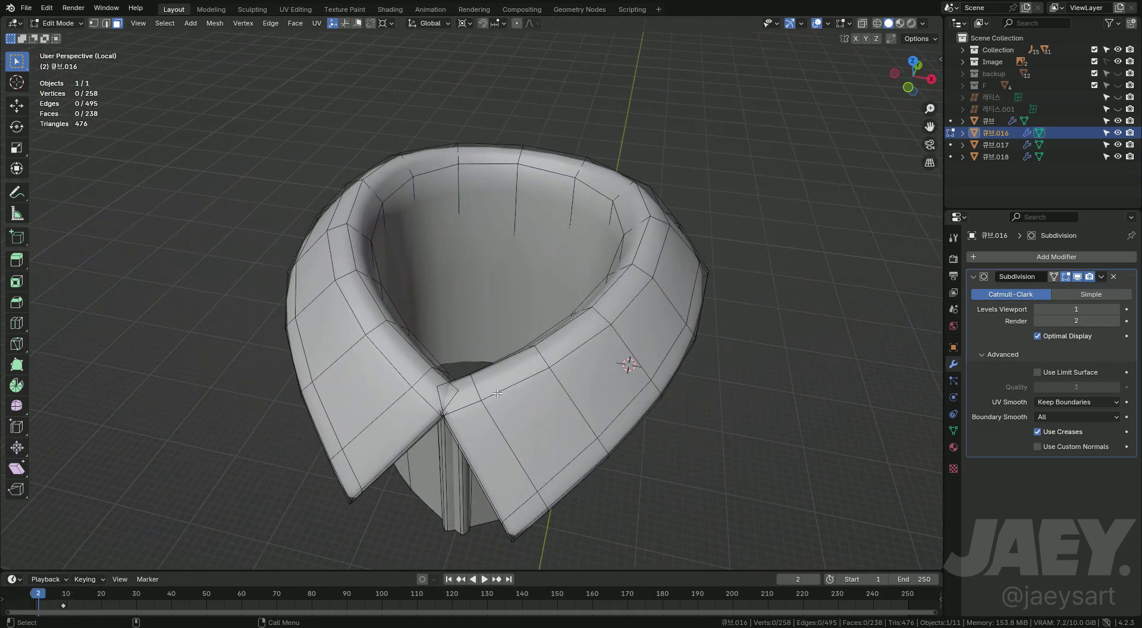
pyautogui.press('3')
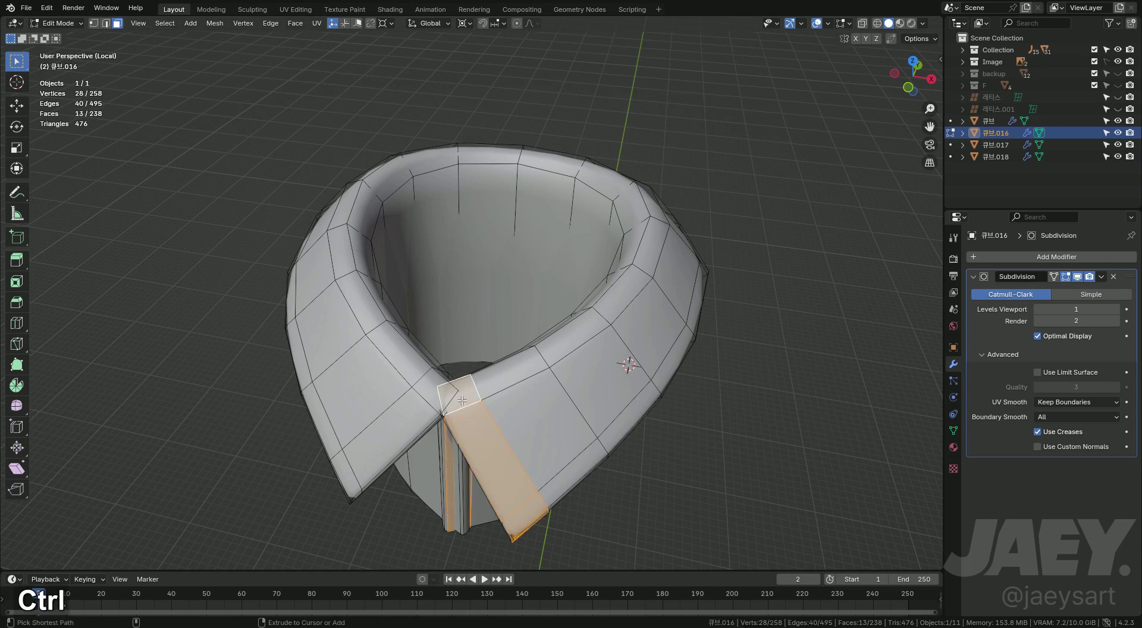
pyautogui.press('ctrl+=')
pyautogui.press('ctrl+-')
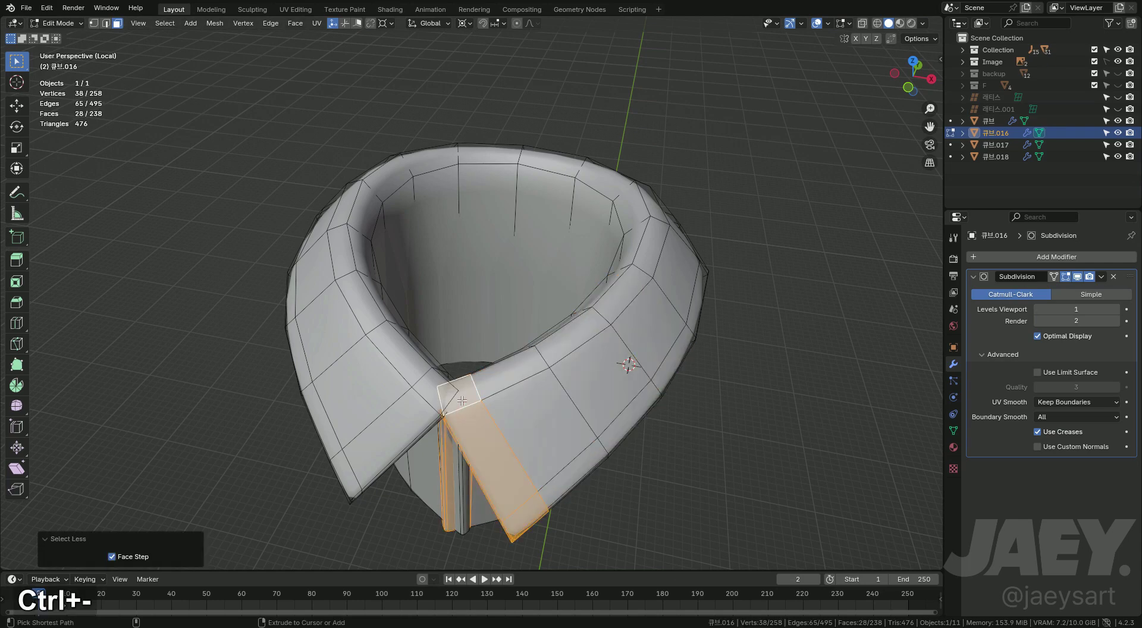
pyautogui.press('ctrl+-')
pyautogui.press('Tab')
# - Join the shirt, collar and tie into one object and apply all its transforms
pyautogui.press('/')
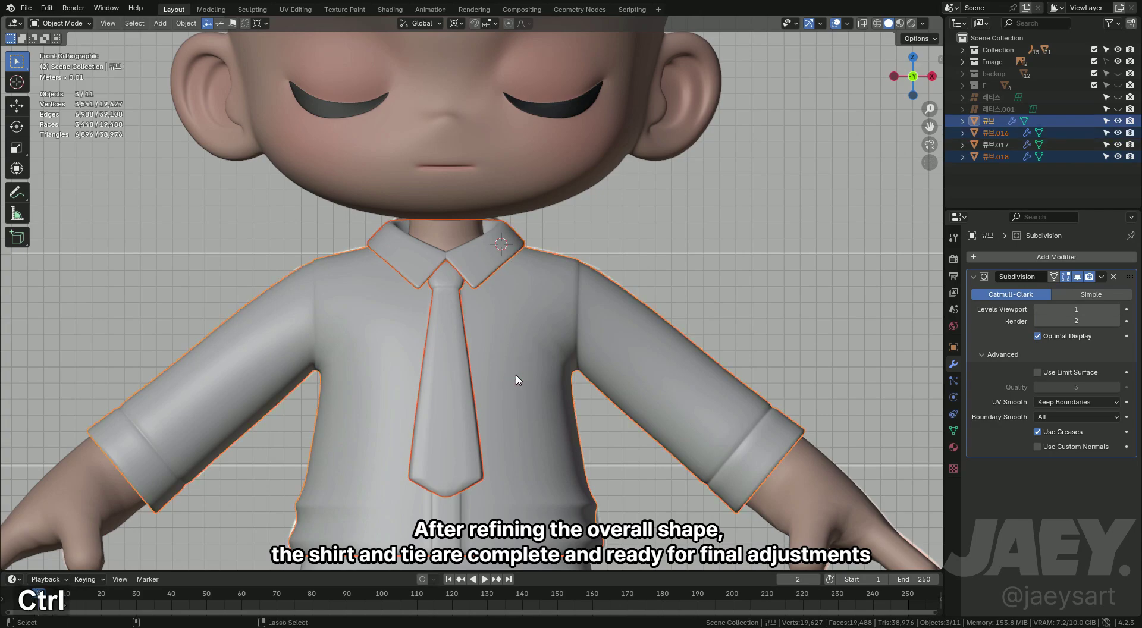
pyautogui.press('ctrl+j')
pyautogui.press('ctrl+a')
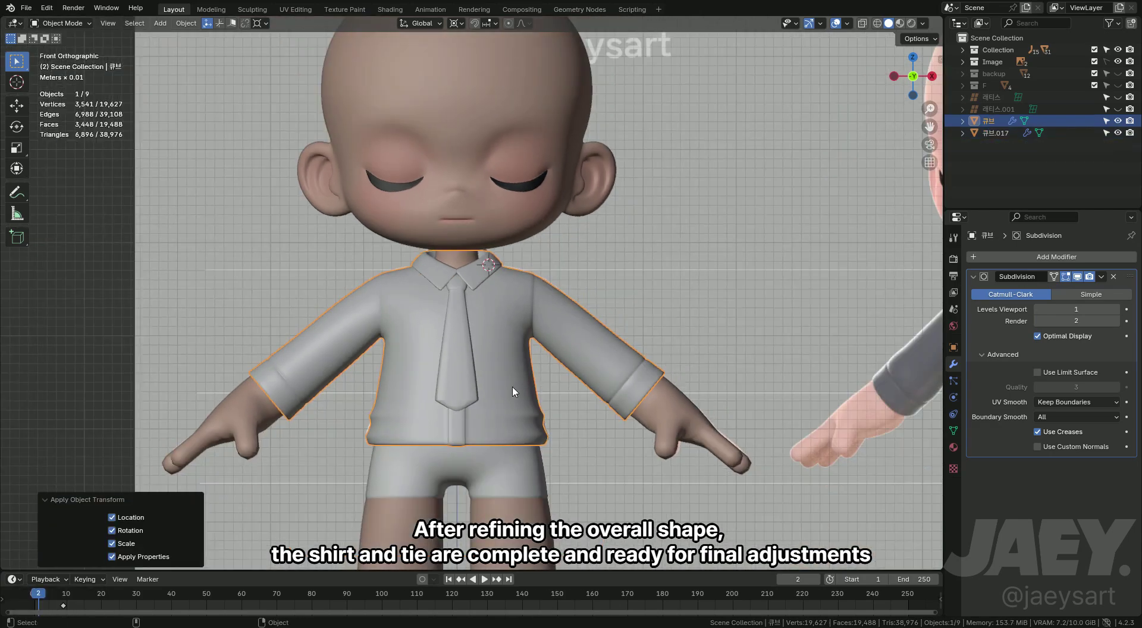
# - Zoom out to show the full character beside the reference image for comparison
pyautogui.middleClick(511, 396)
pyautogui.middleClick(562, 336)
pyautogui.press('shift+s')
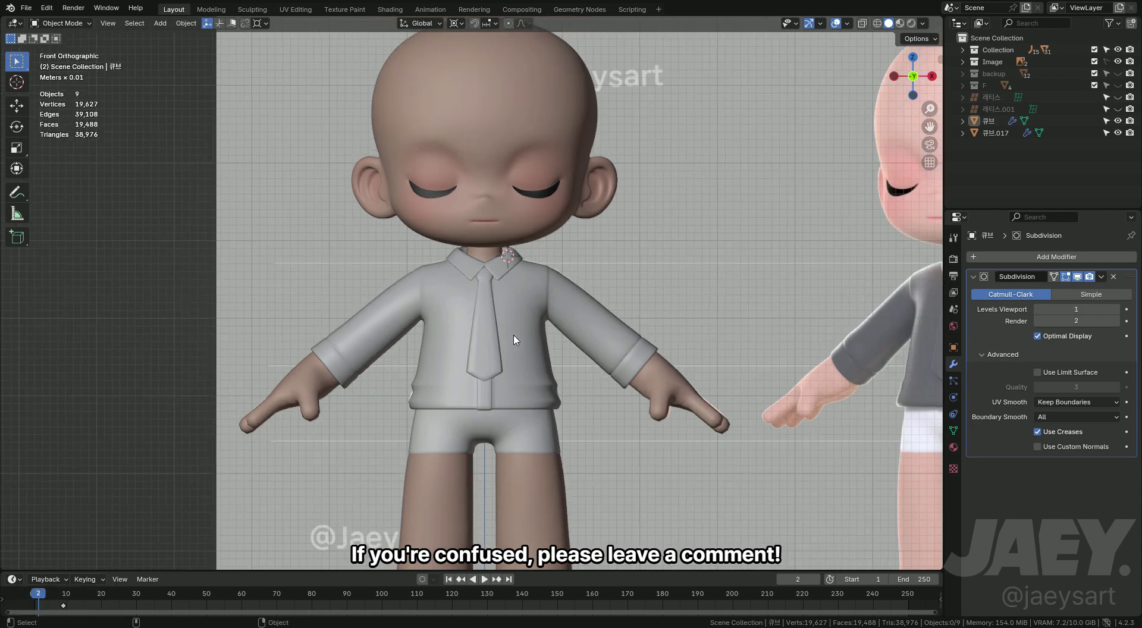
pyautogui.press('shift+s')
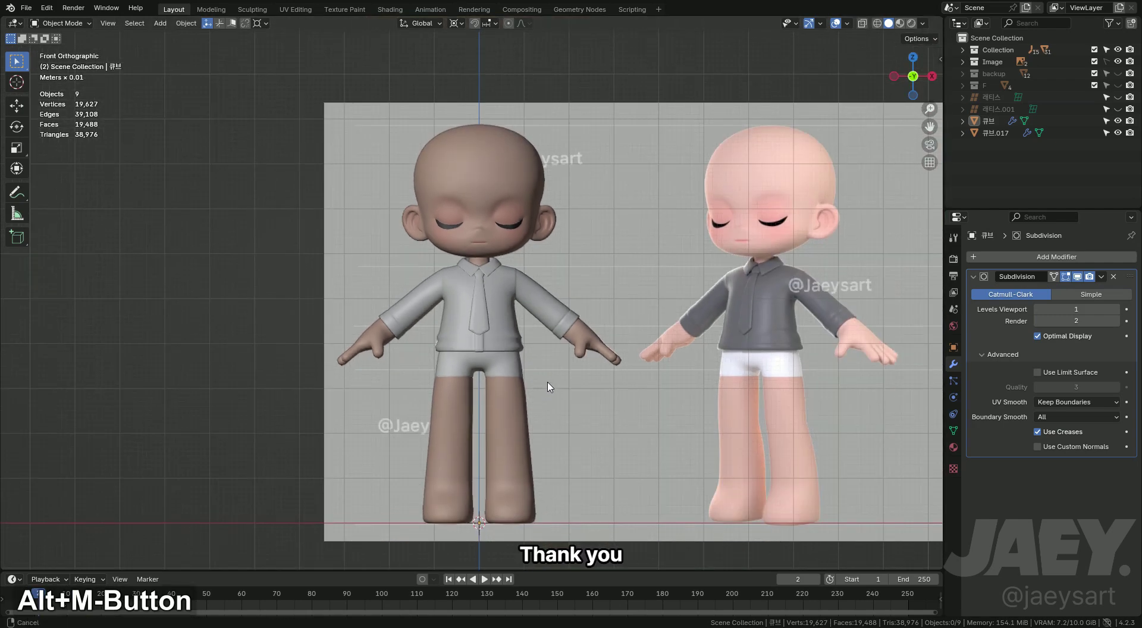